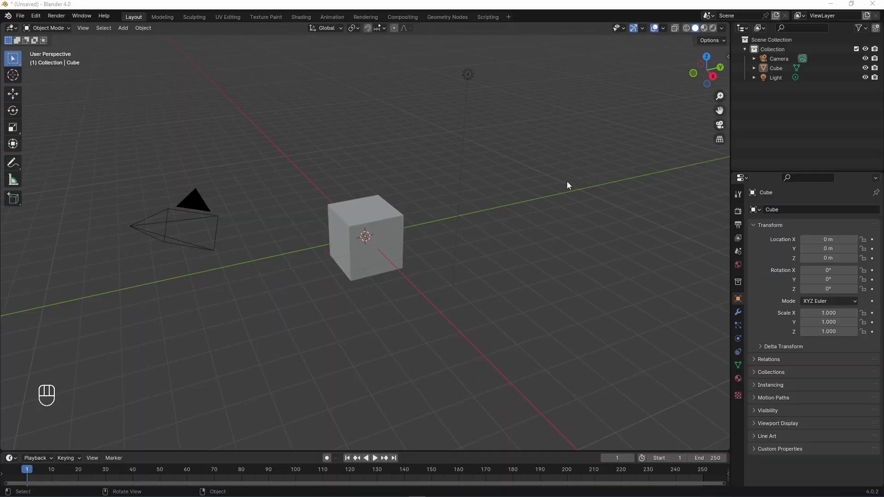
Delete the default cube, camera and light and add a single plane at the origin
key(a)
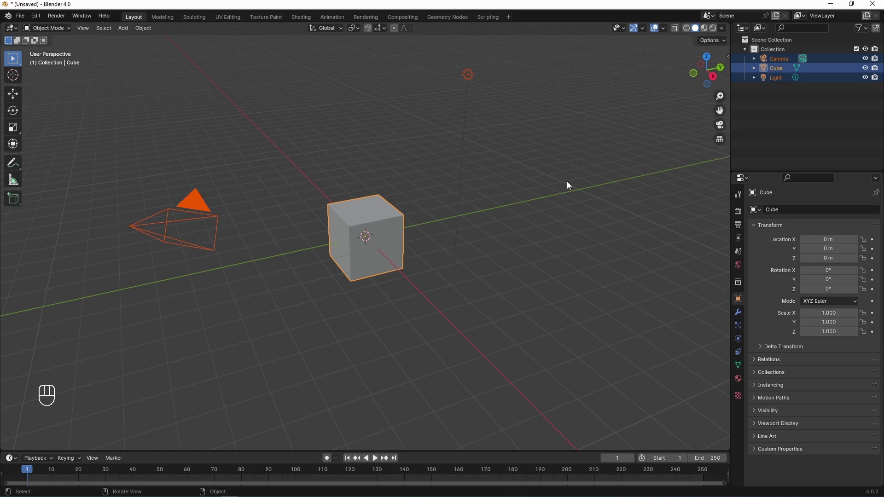
key(x)
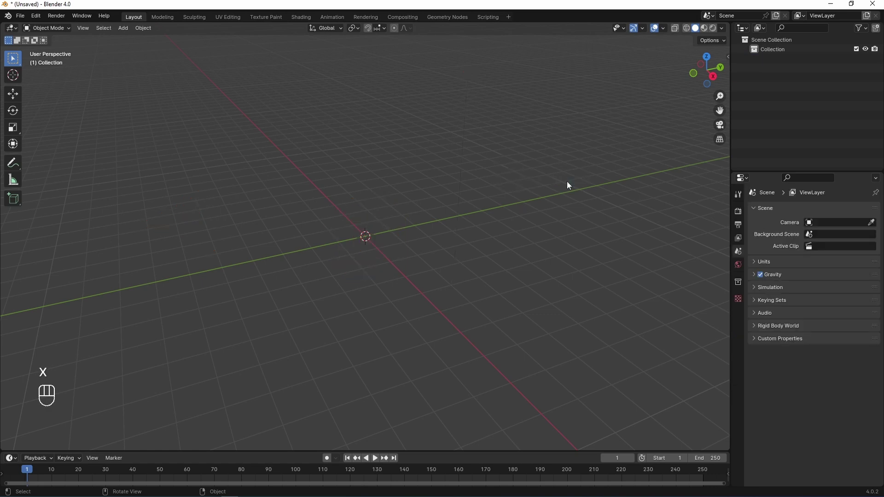
key(shift+a)
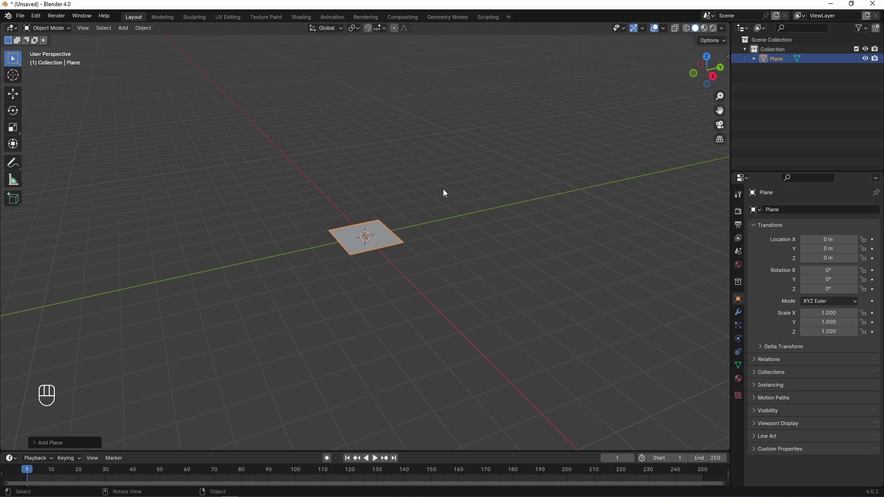
drag(428, 219, 444, 236)
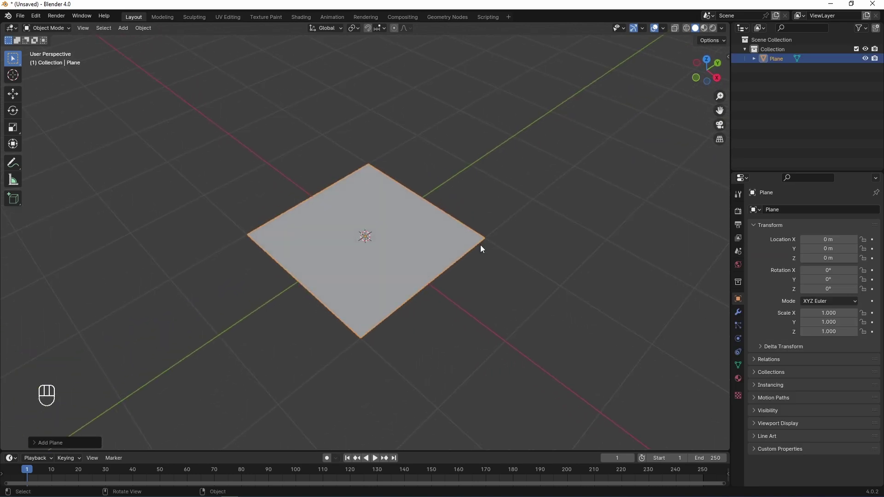
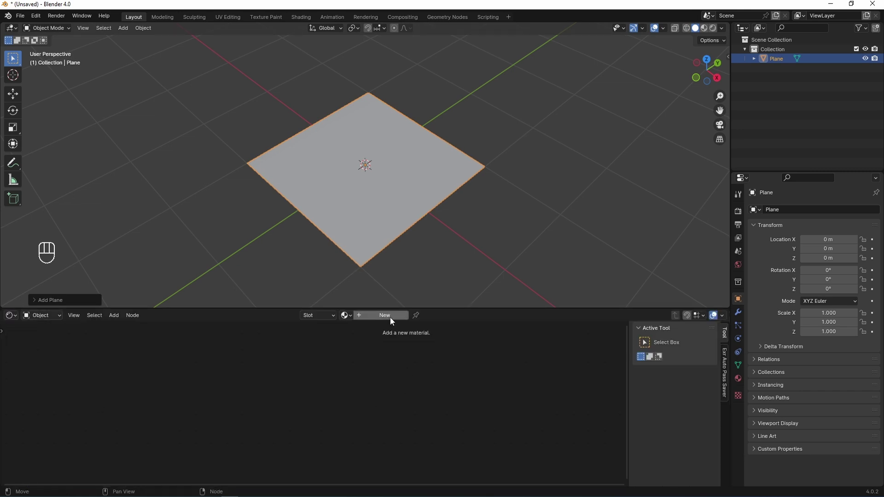
Create a new material on the plane with an Image Texture node loading Typo Texture.png
drag(393, 319, 249, 399)
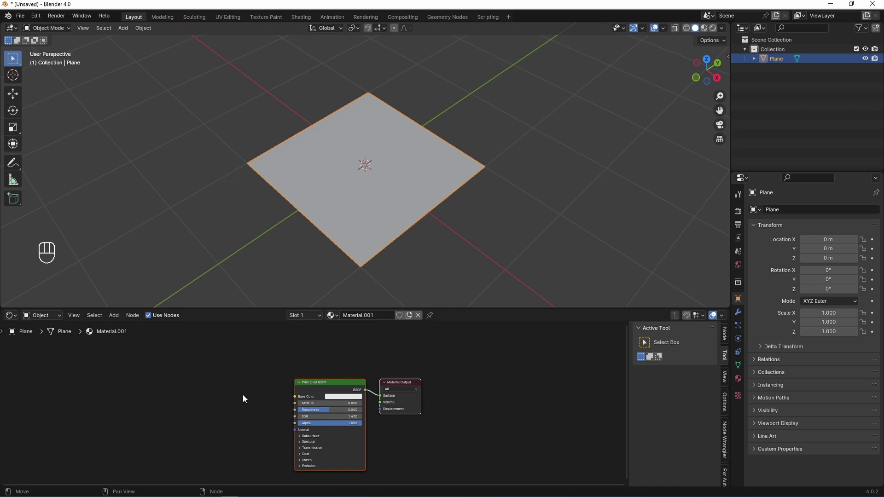
key(shift+a)
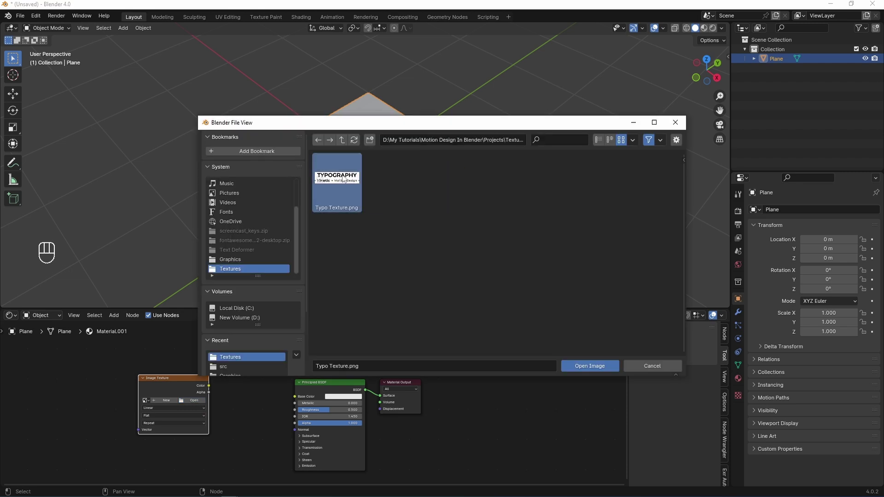
click(173, 383)
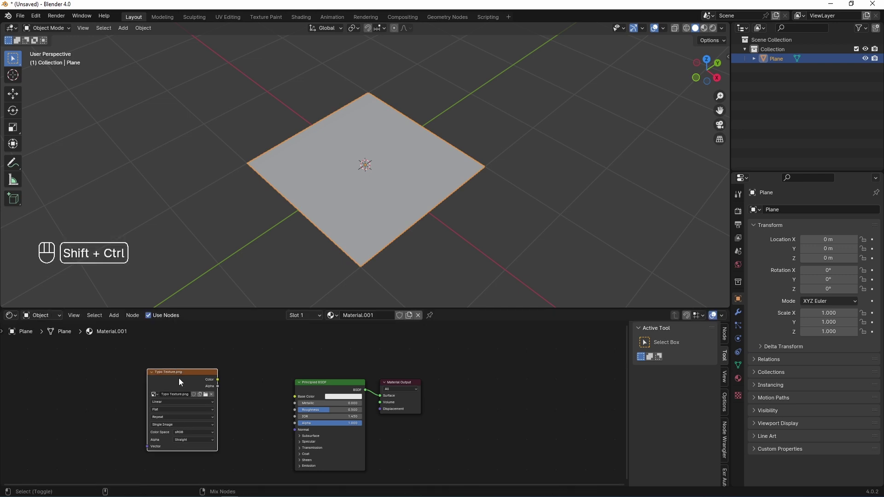
click(185, 382)
double_click(421, 385)
Show the plane in Material Preview and add Texture Coordinate and Mapping nodes to the image texture
click(191, 387)
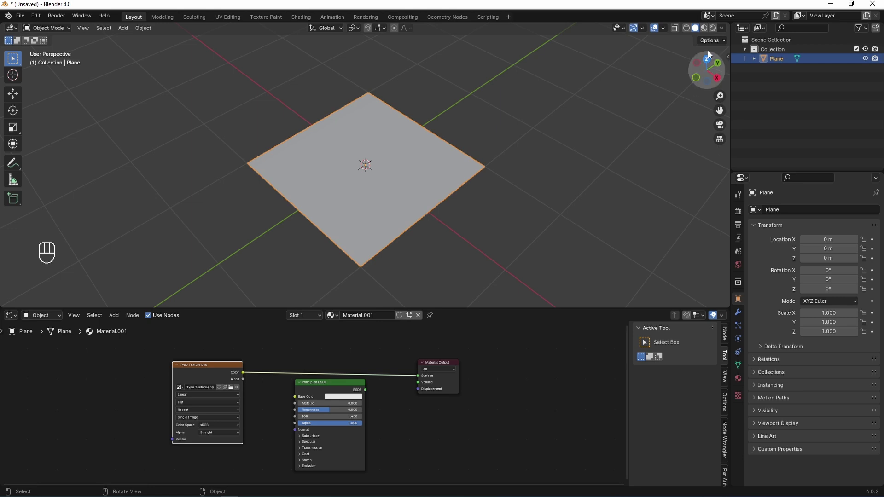
click(711, 32)
drag(388, 182, 482, 194)
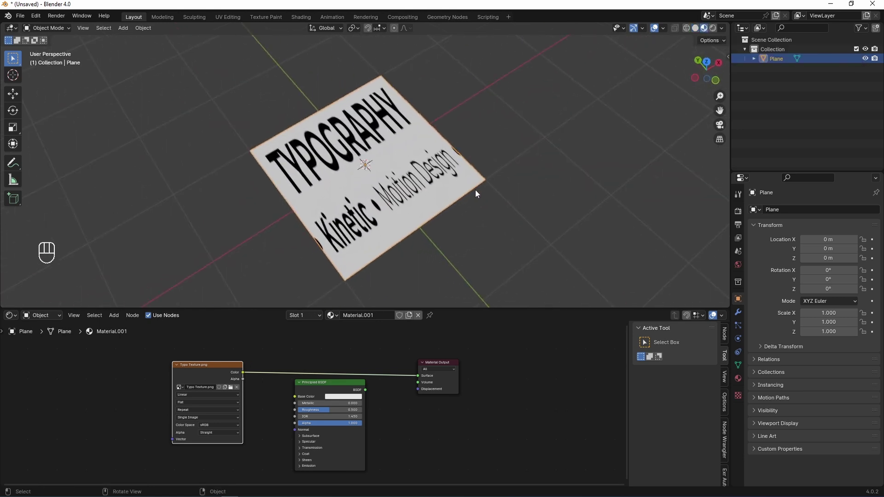
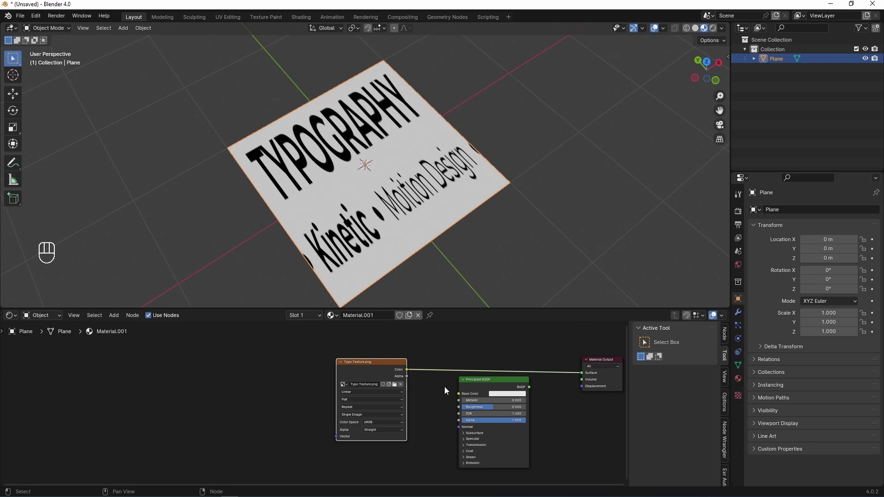
click(377, 369)
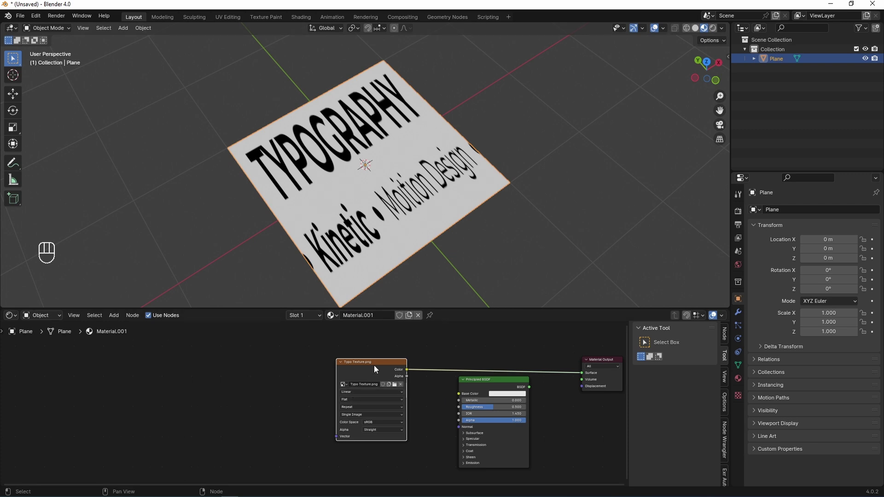
key(ctrl+t)
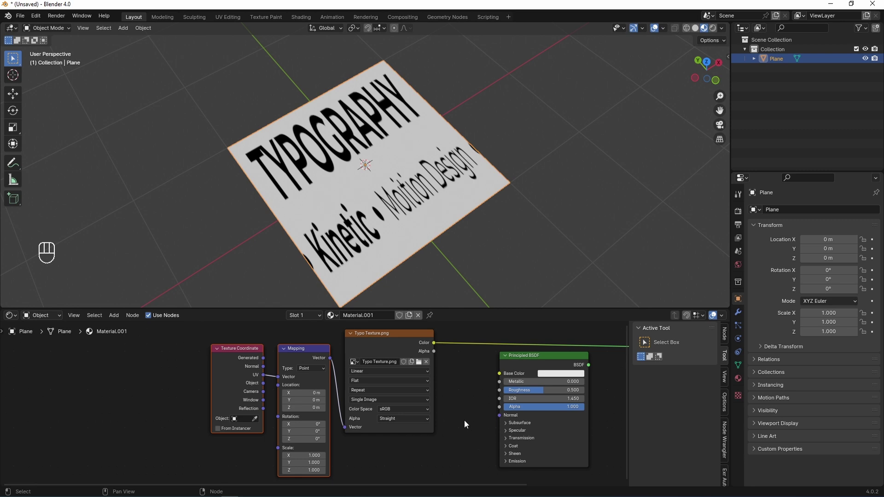
Bring up the Preferences add-ons list showing Add Curve: Extra Objects enabled
drag(38, 18, 247, 171)
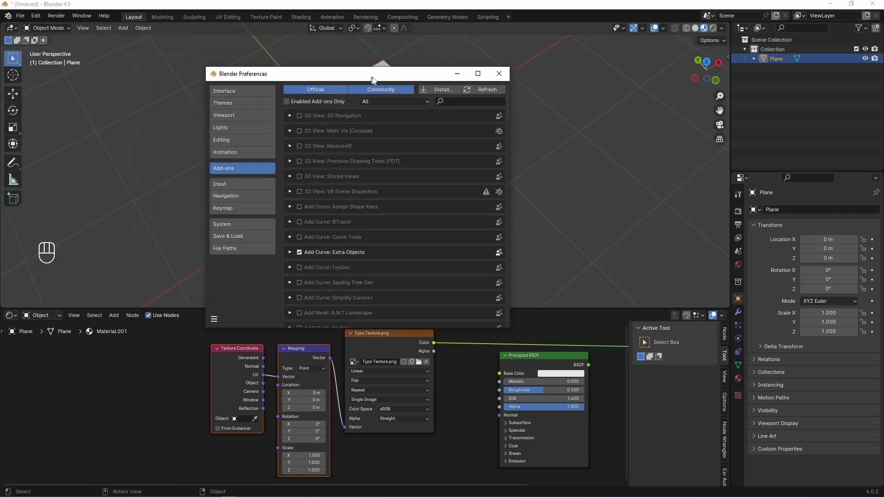
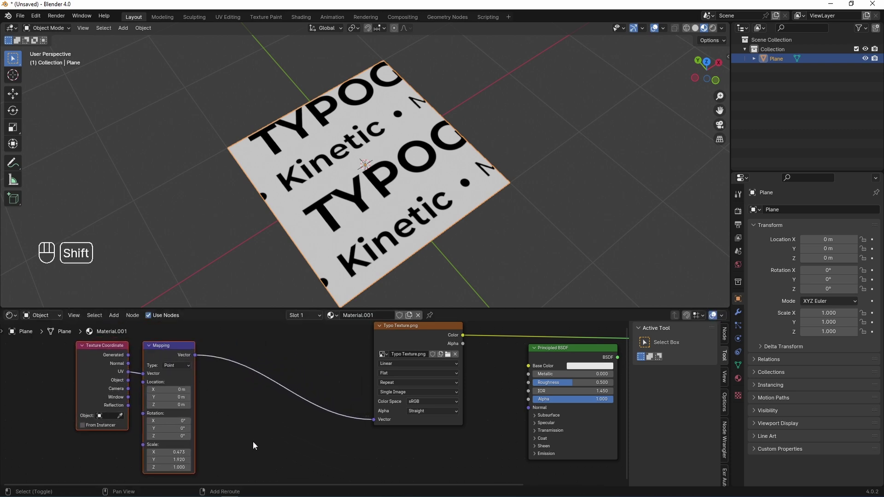
Search the Add node list for a Color Ramp node
key(shift+a)
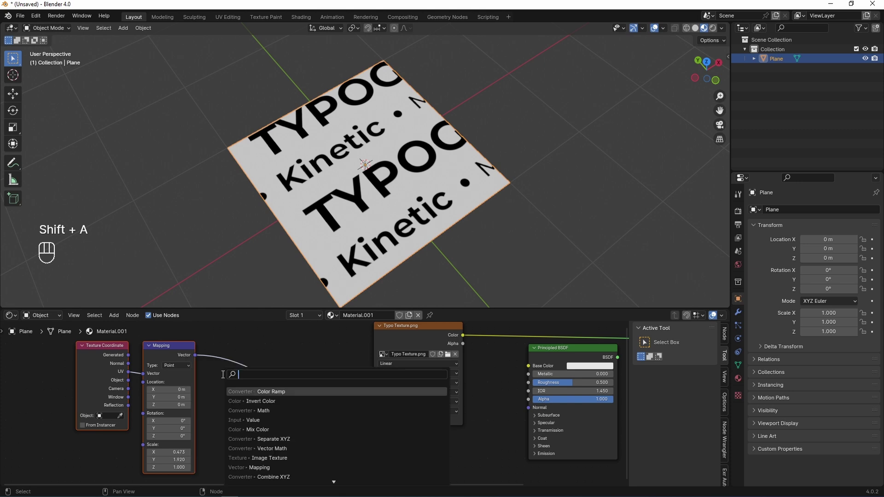
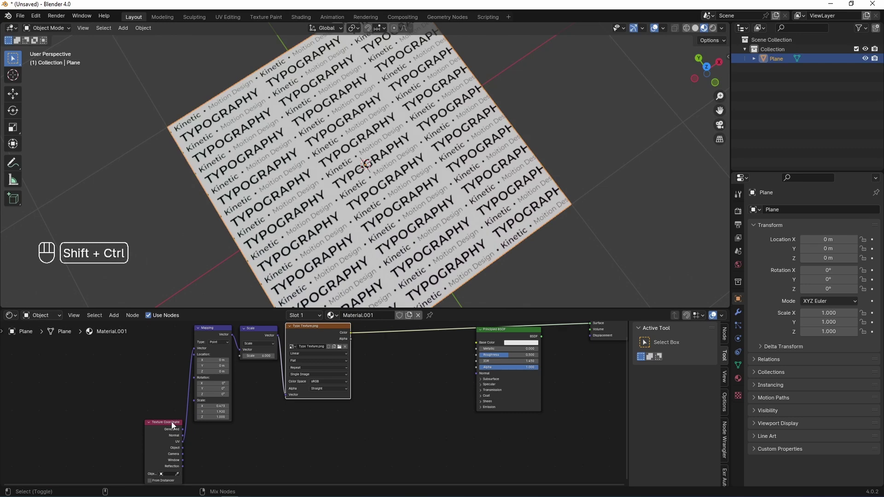
Cycle through the Texture Coordinate outputs previewed on the plane until the UV gradient shows
click(173, 428)
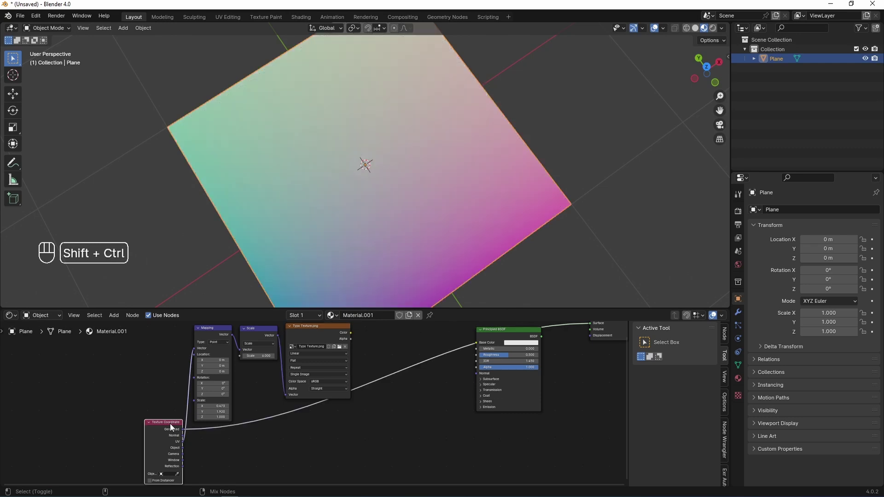
click(172, 426)
click(172, 426)
click(173, 426)
click(173, 426)
click(173, 426)
click(172, 426)
click(173, 426)
click(173, 426)
click(173, 426)
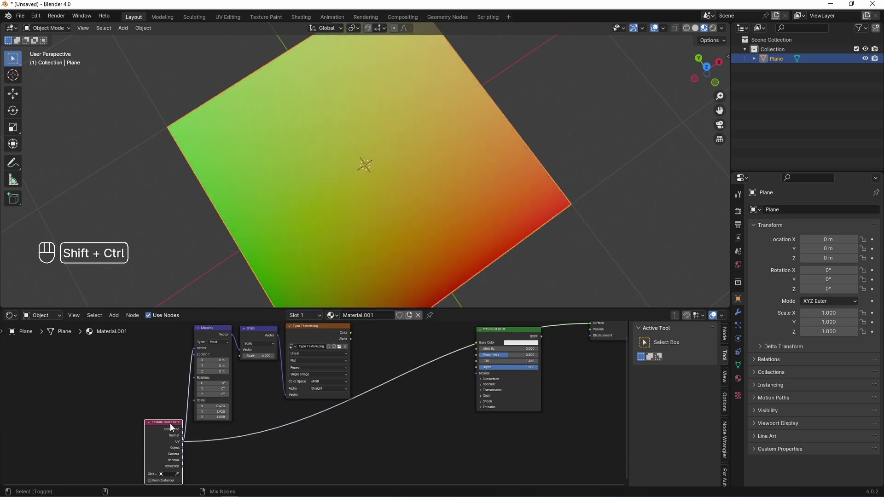
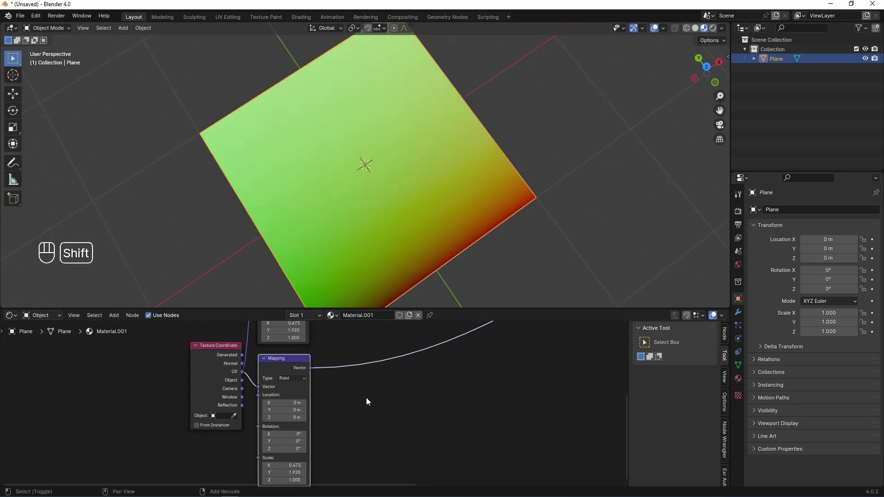
Duplicate the mapping setup and search the Add list for a Vector Math node to scale the UVs by 6
click(375, 398)
click(346, 334)
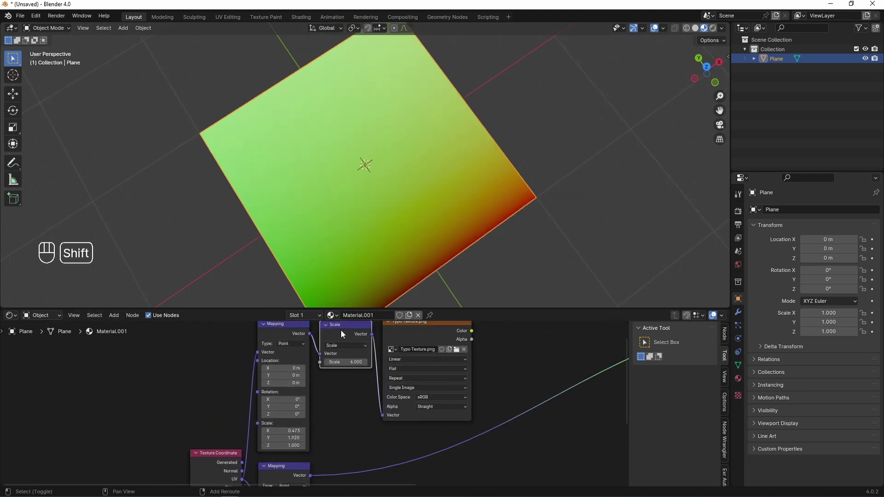
click(337, 428)
key(shift+a)
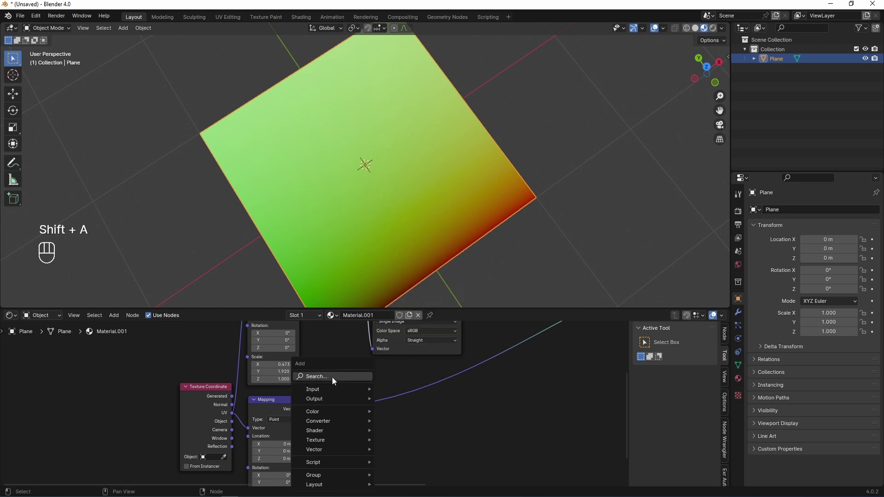
key(BackSpace)
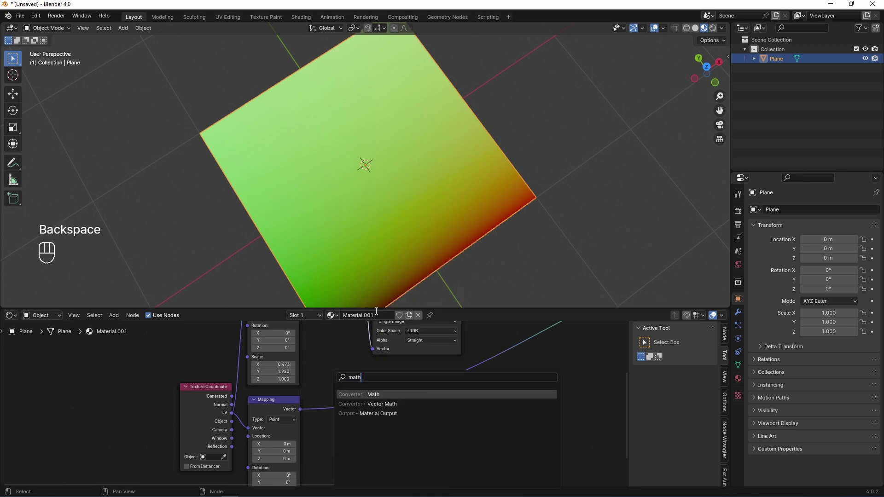
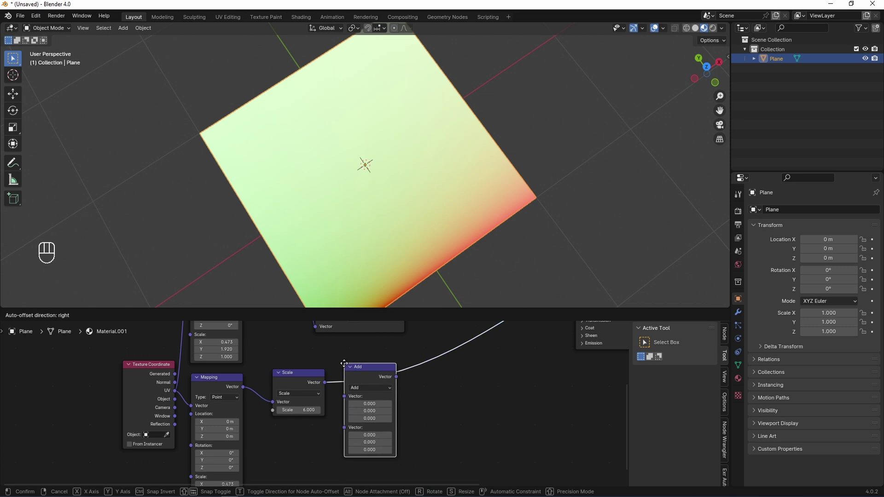
Insert a vector math node after the scale node and add a Separate XYZ to split the coordinates
drag(375, 391, 432, 323)
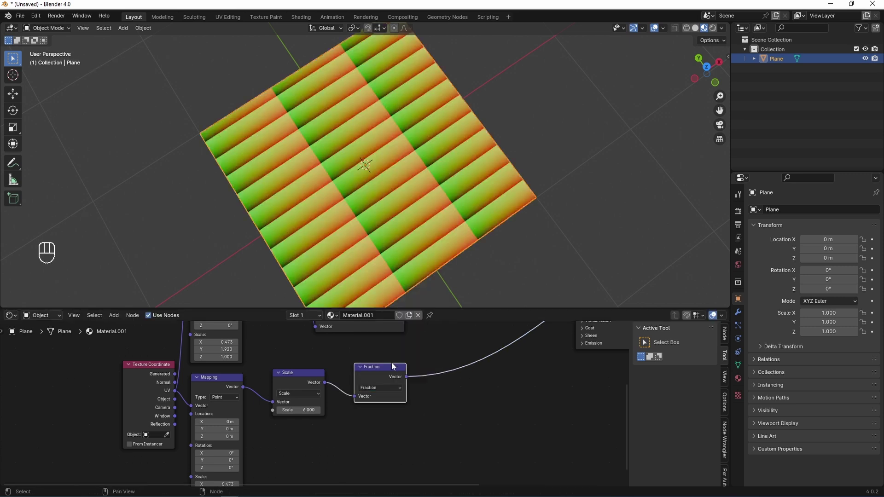
double_click(378, 377)
drag(374, 363, 299, 393)
click(302, 388)
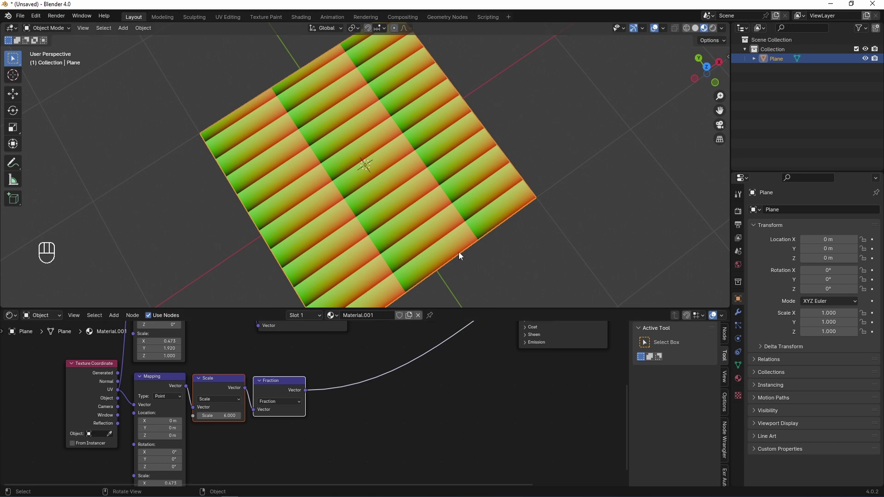
key(shift+a)
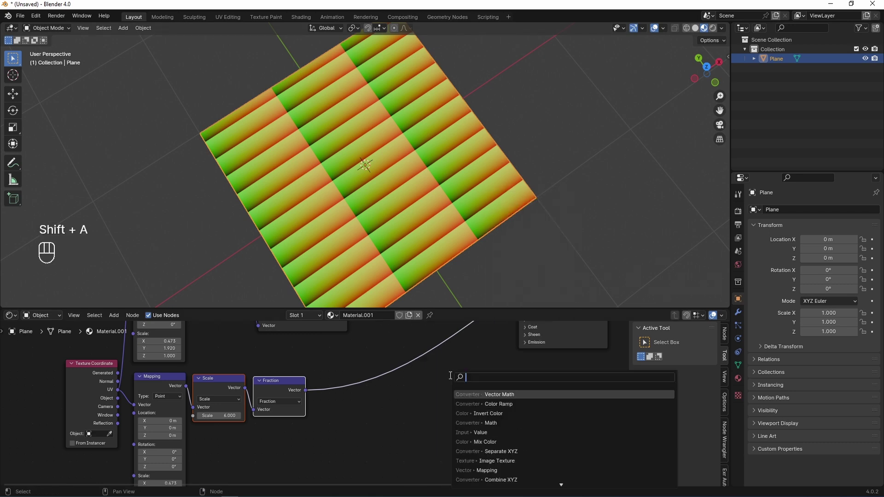
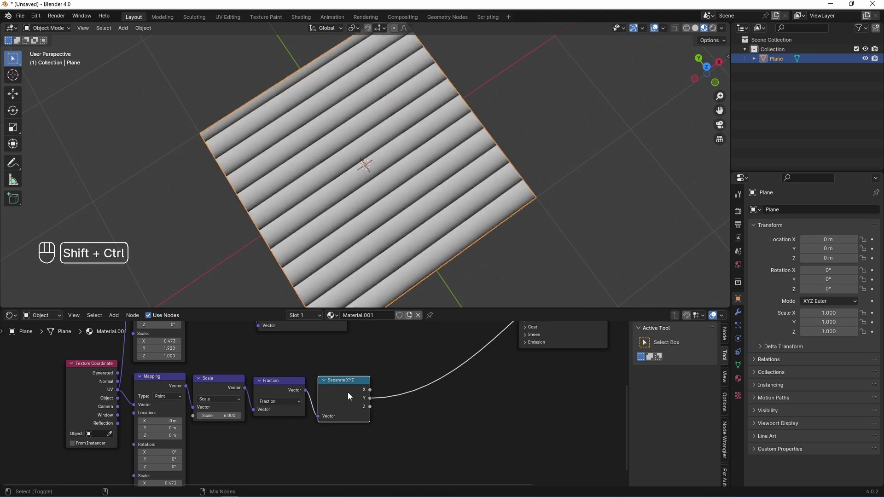
Threshold one coordinate at 0.5 with a comparison math node so the plane shows crisp black-and-white stripes
click(354, 396)
click(354, 396)
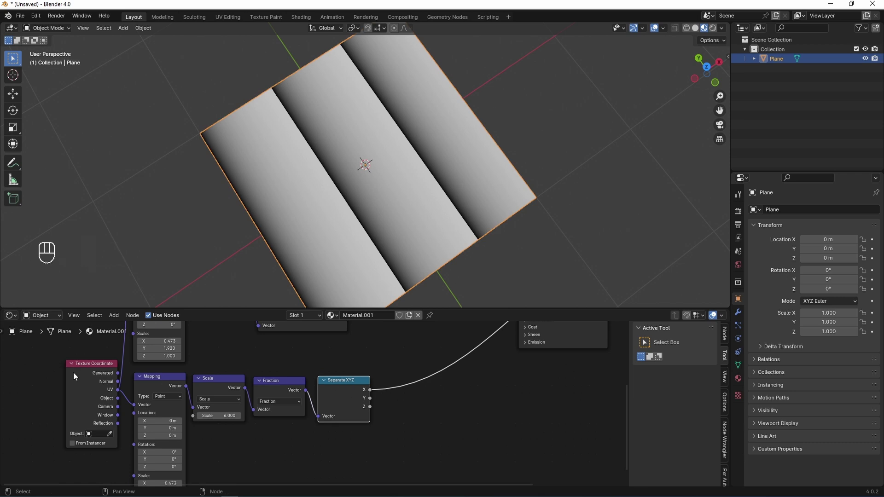
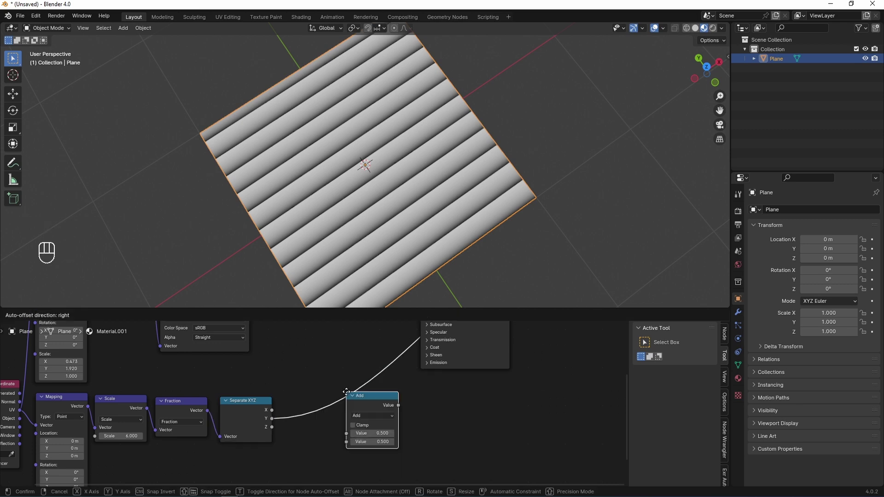
drag(328, 409, 372, 345)
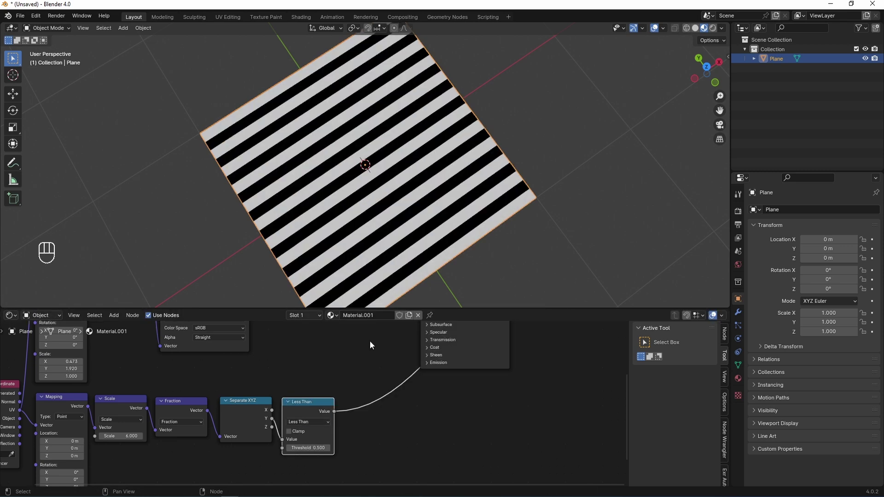
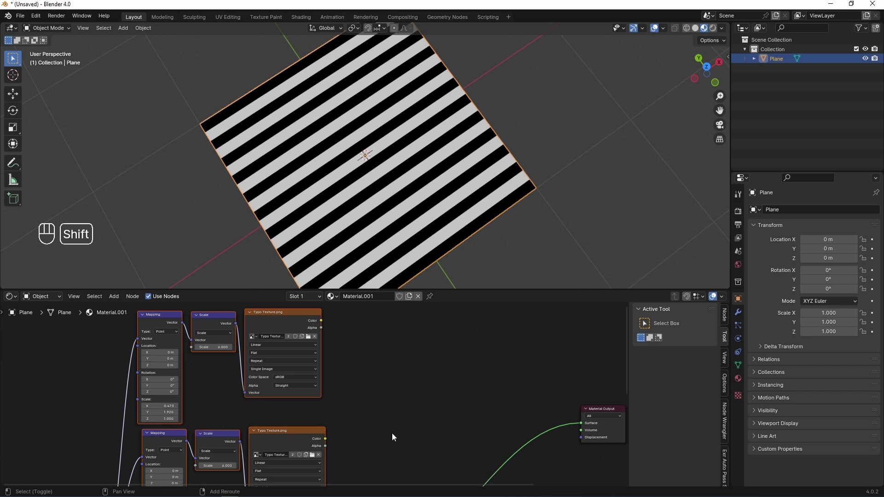
Blend the two Typo Texture colors through a Mix node masked by the stripes and feed it to the Material Output
key(shift+a)
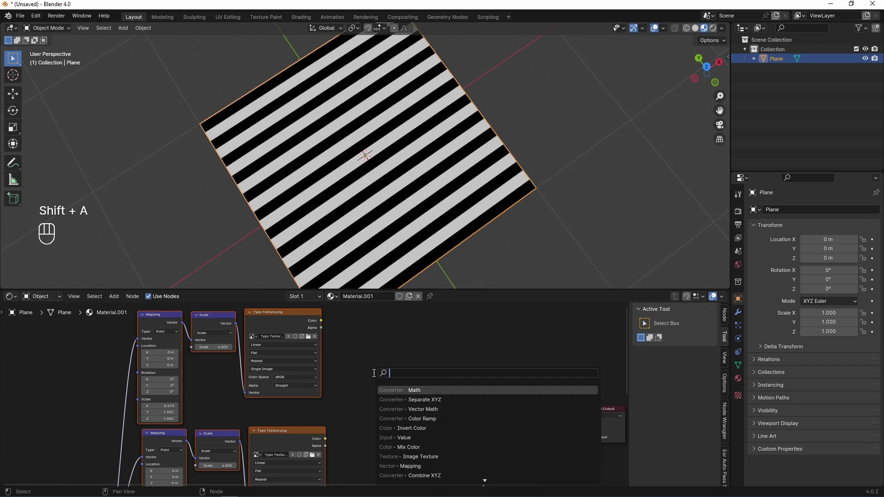
key(BackSpace)
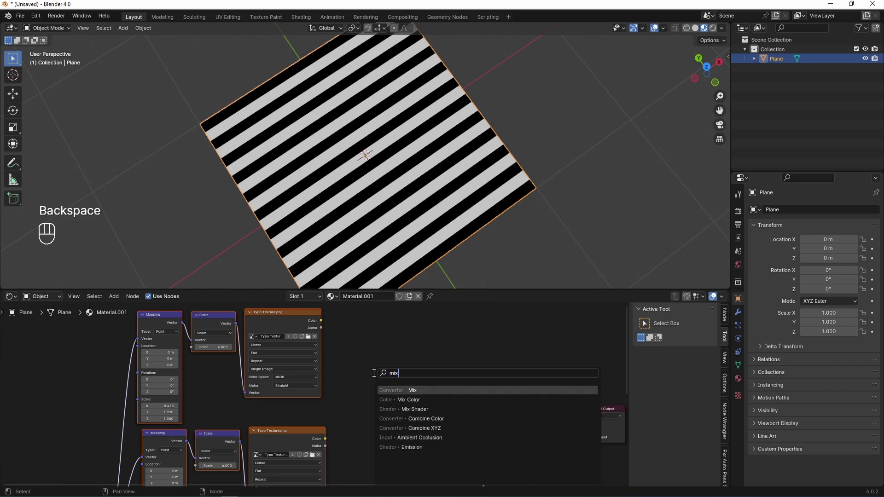
drag(323, 322, 383, 433)
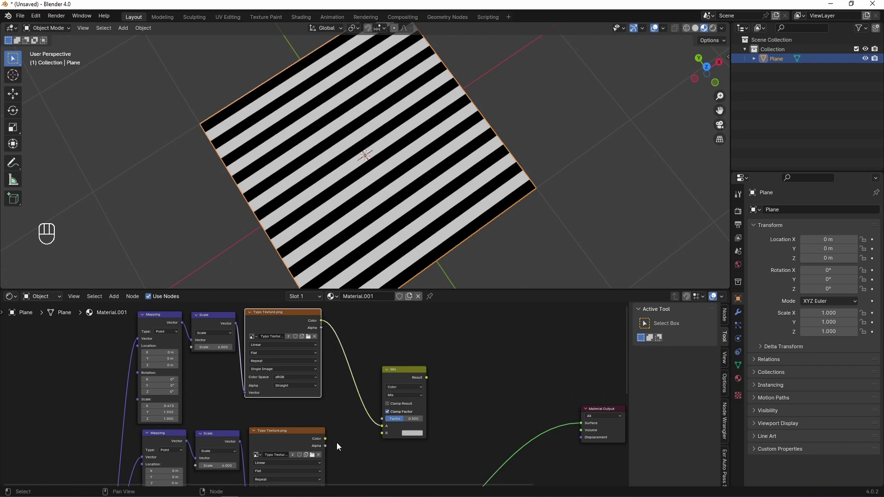
drag(331, 444, 384, 439)
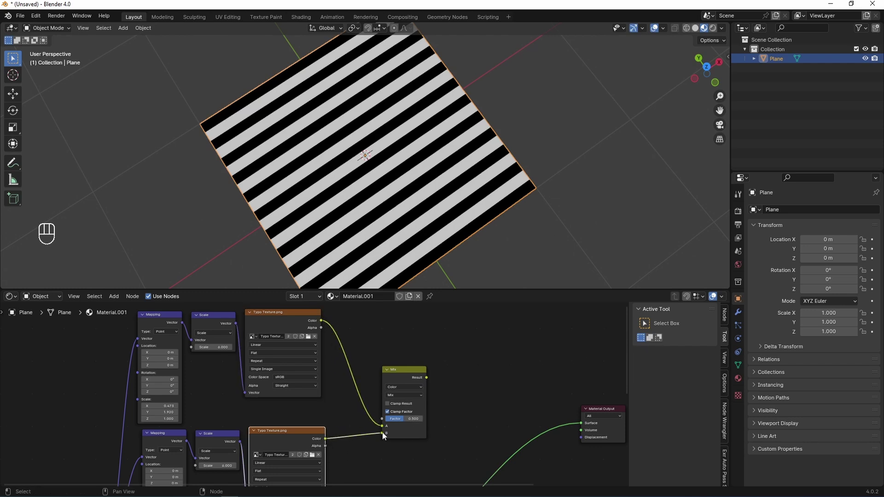
click(433, 382)
drag(435, 382, 590, 428)
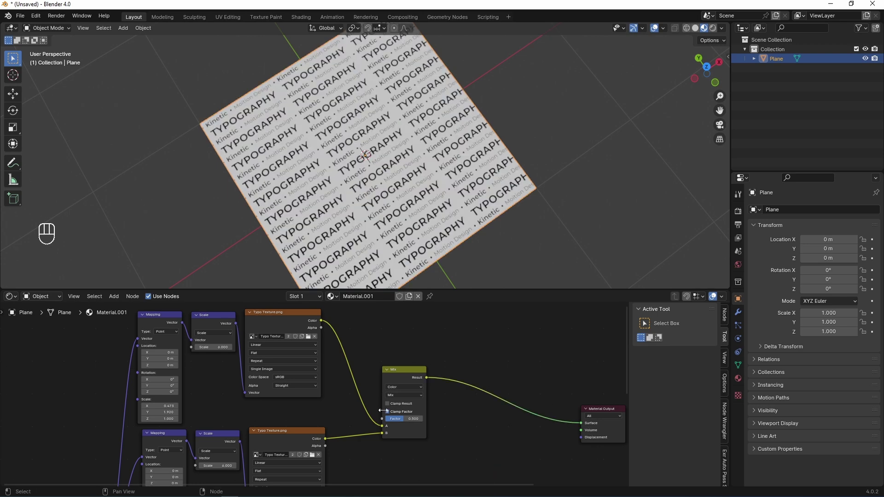
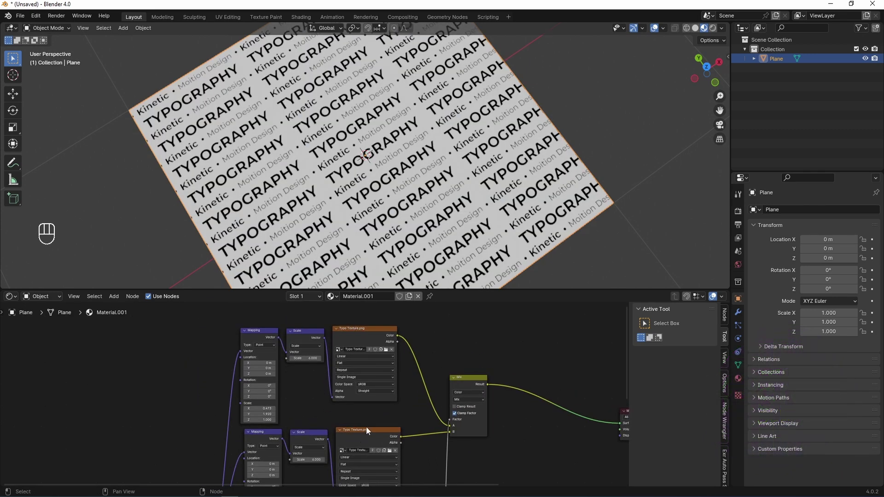
click(489, 451)
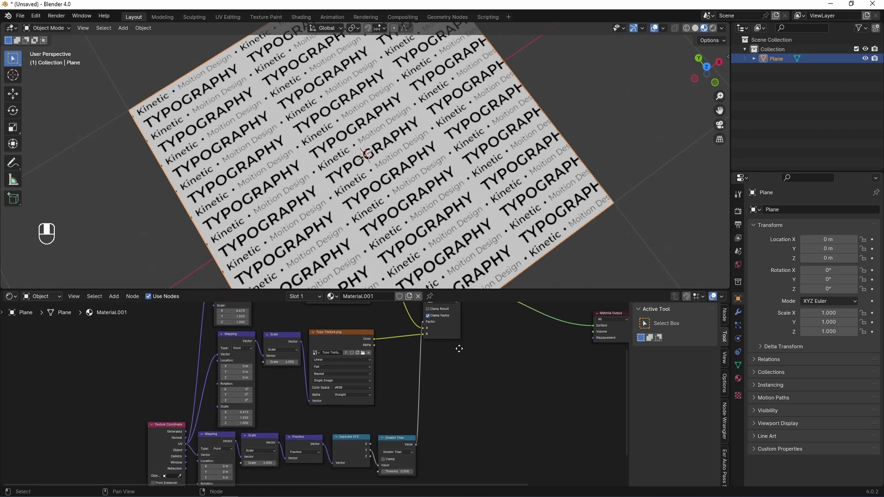
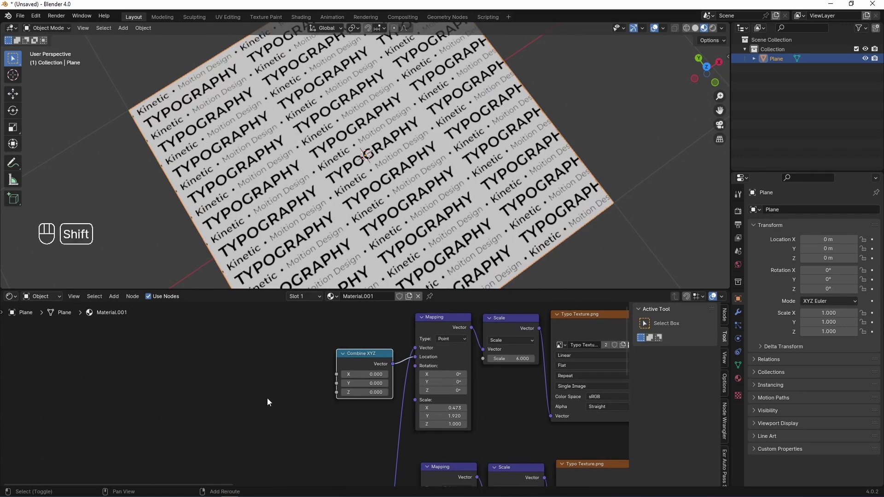
Drive each Mapping Location with Value and Combine XYZ nodes, multiplying the second by 2
key(shift+a)
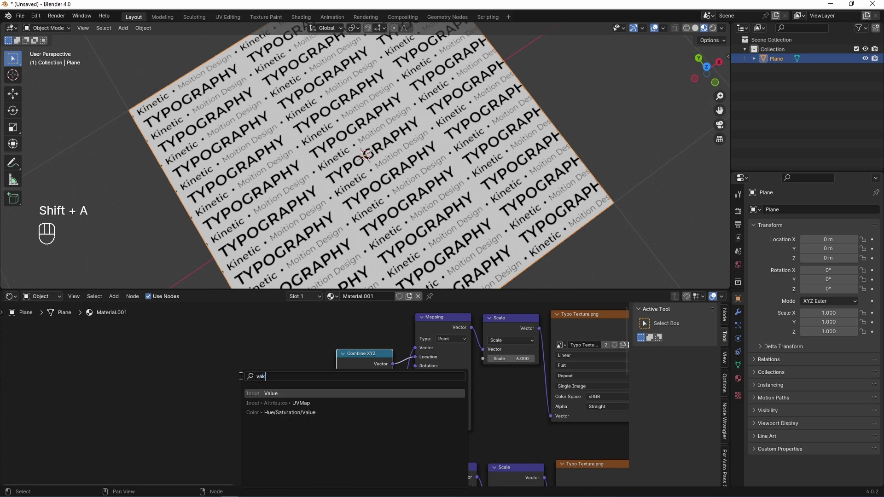
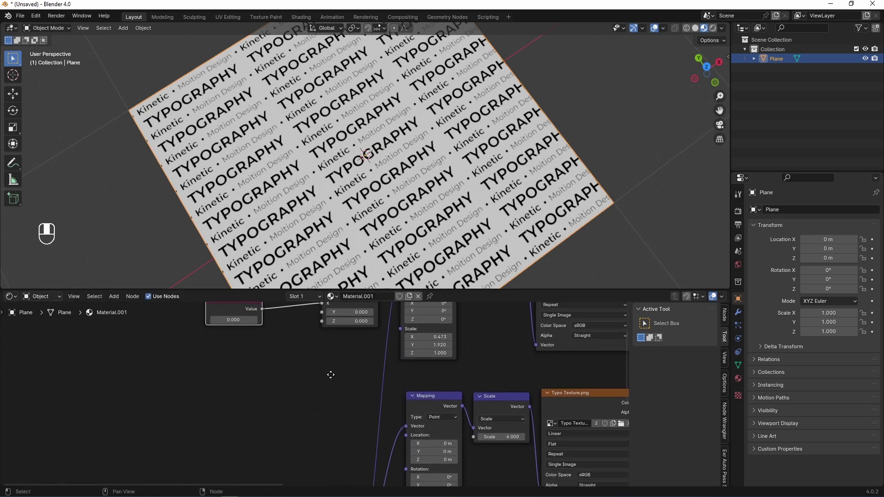
click(346, 325)
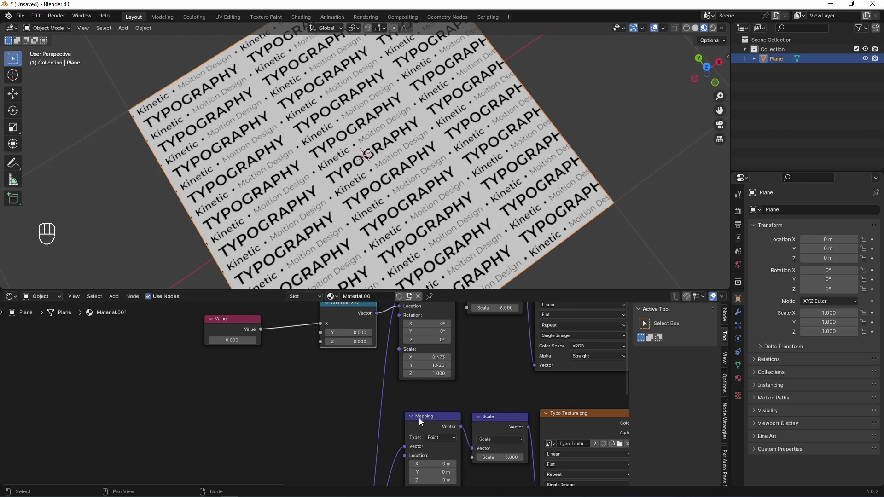
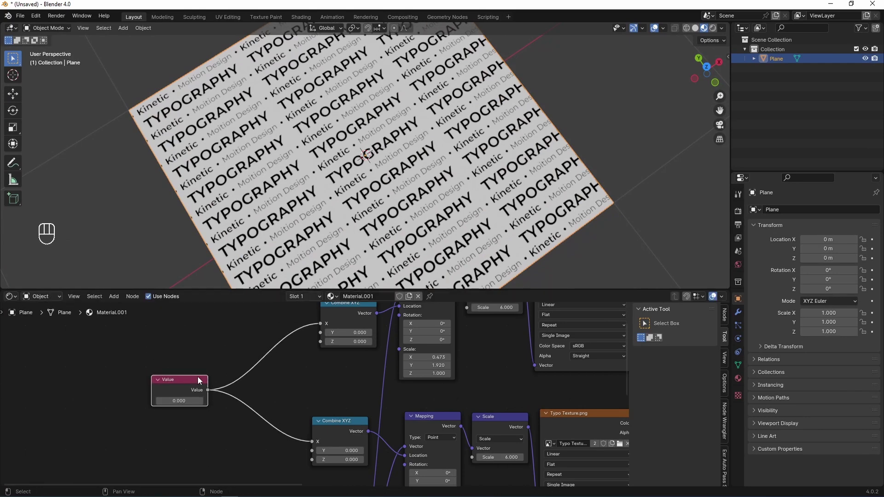
key(shift+a)
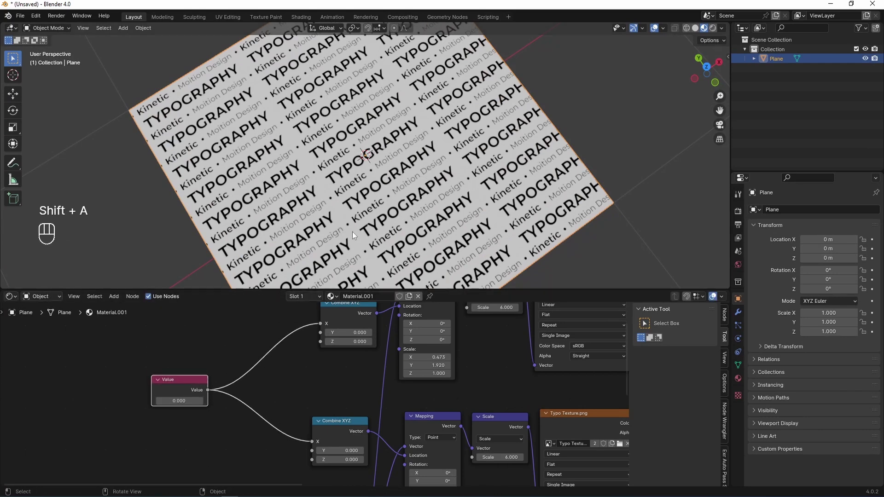
key(shift+a)
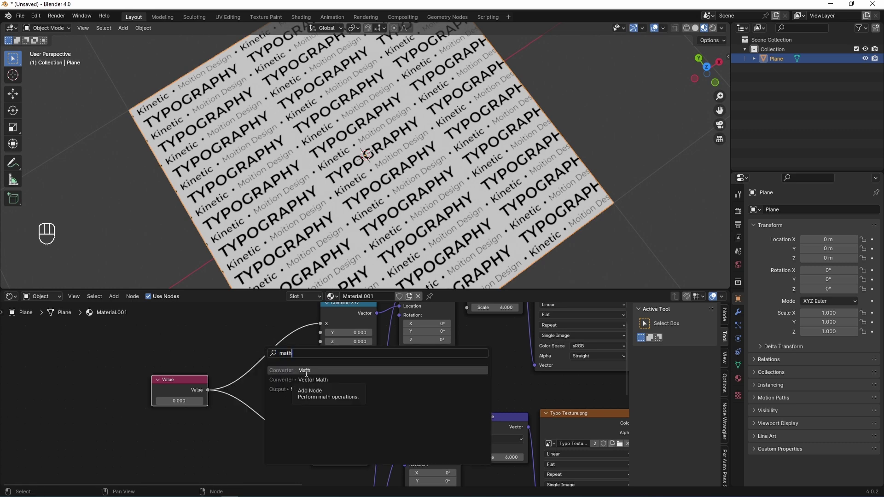
drag(266, 359, 274, 399)
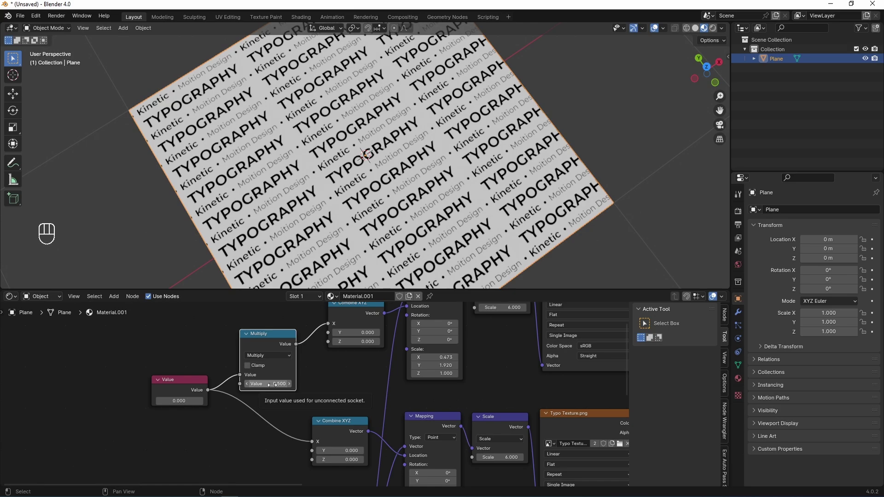
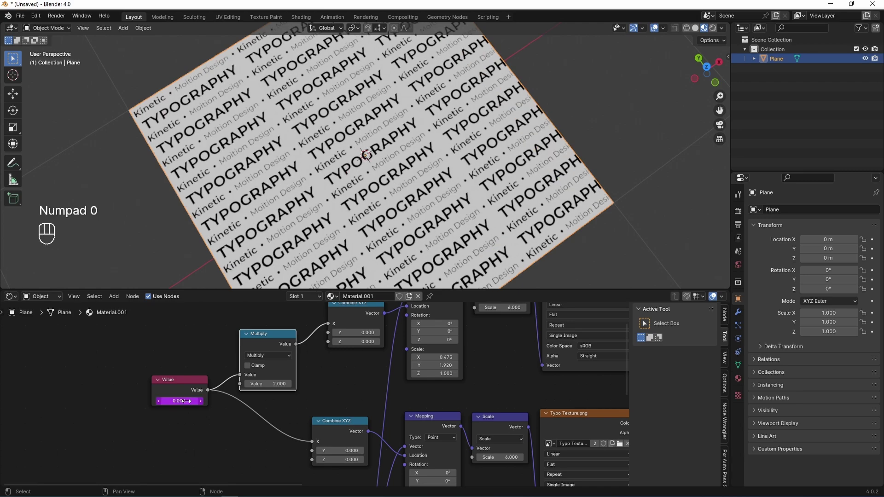
Play the animation and look across the plane to check the typography rows sliding
key(space)
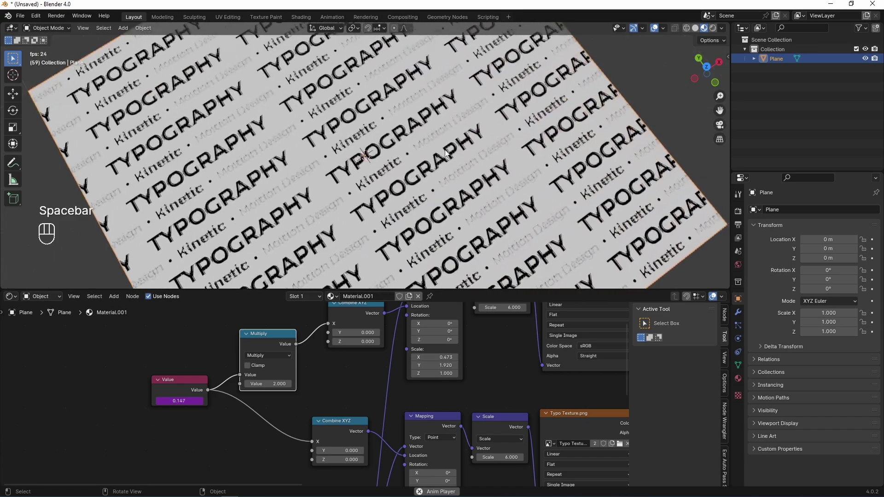
drag(446, 127, 454, 126)
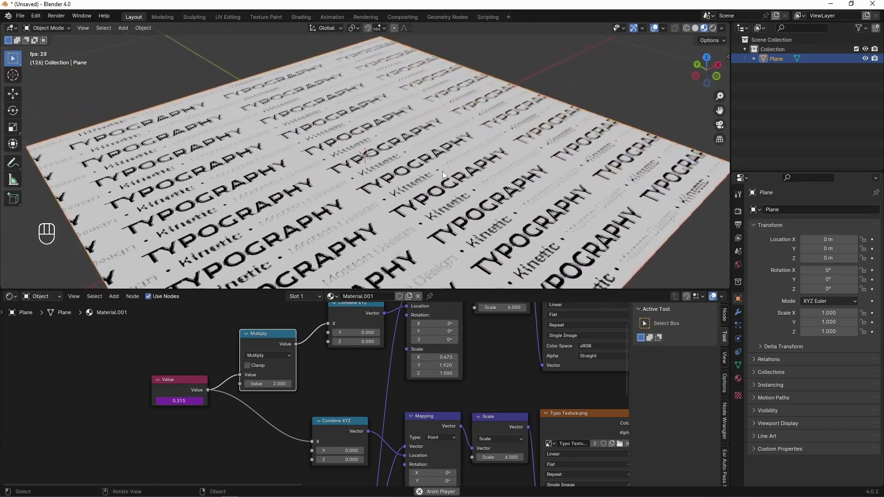
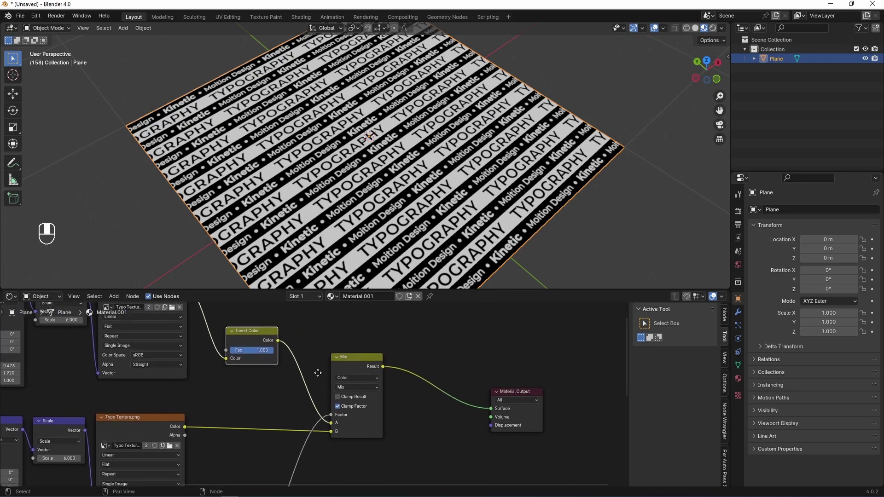
Toggle playback to review the alternating black and white text rows sliding
key(space)
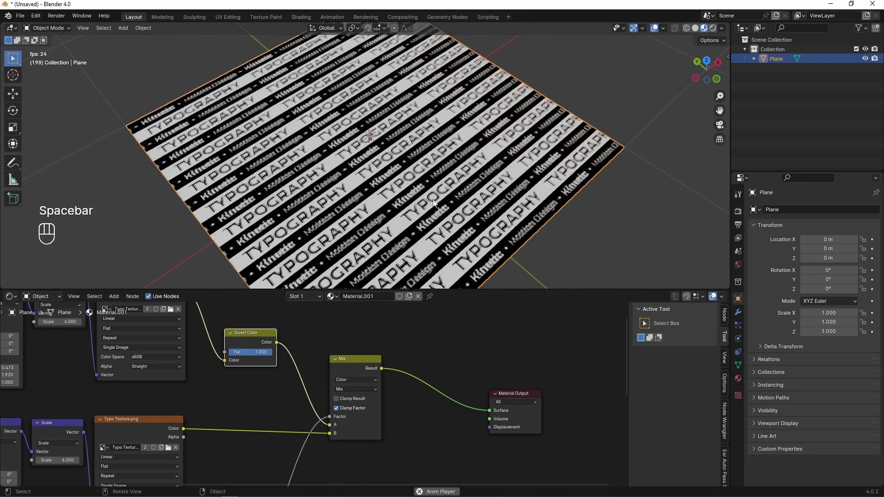
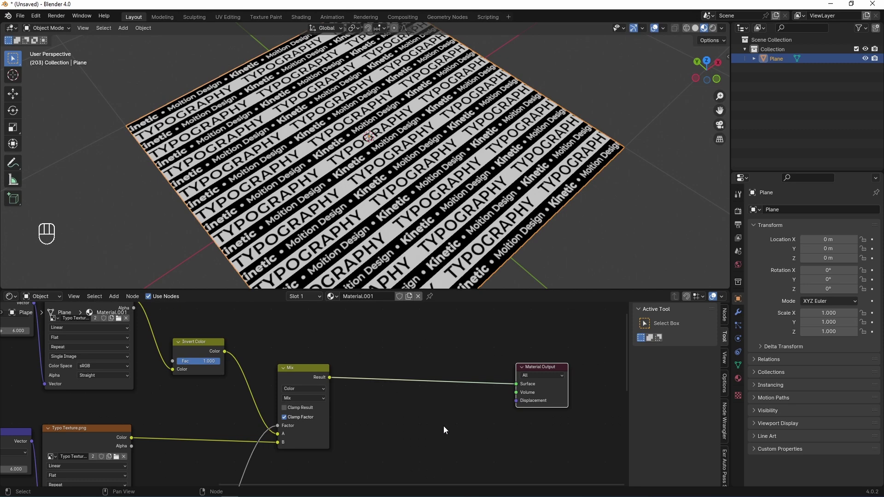
Insert a Mix Color node before Material Output with A dark blue and B cyan, then preview playback
key(shift+a)
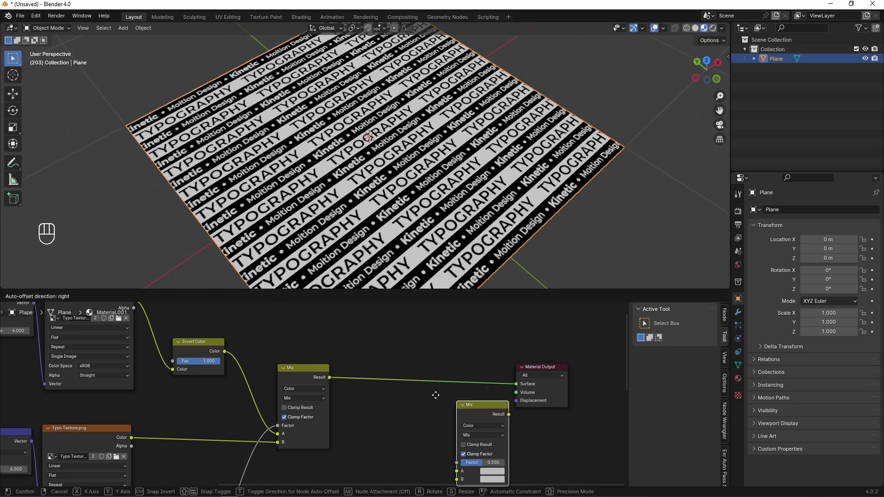
drag(401, 425, 406, 415)
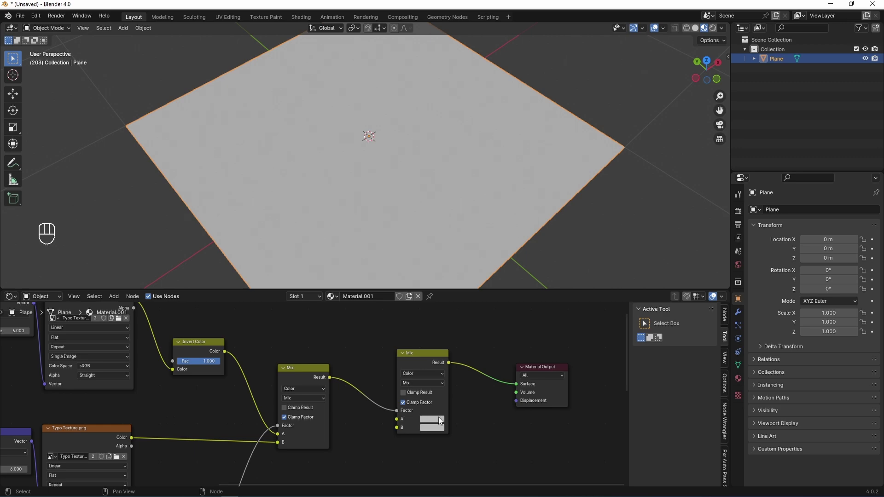
click(442, 421)
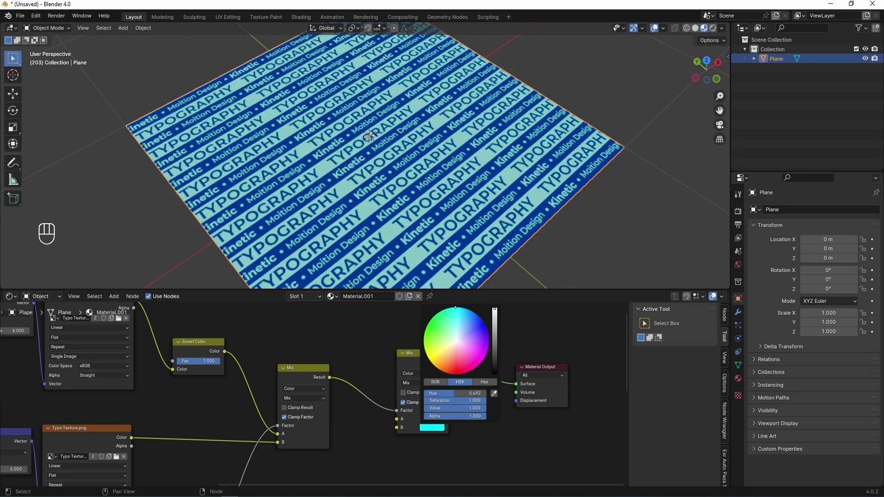
drag(477, 199, 462, 237)
key(space)
drag(466, 211, 482, 167)
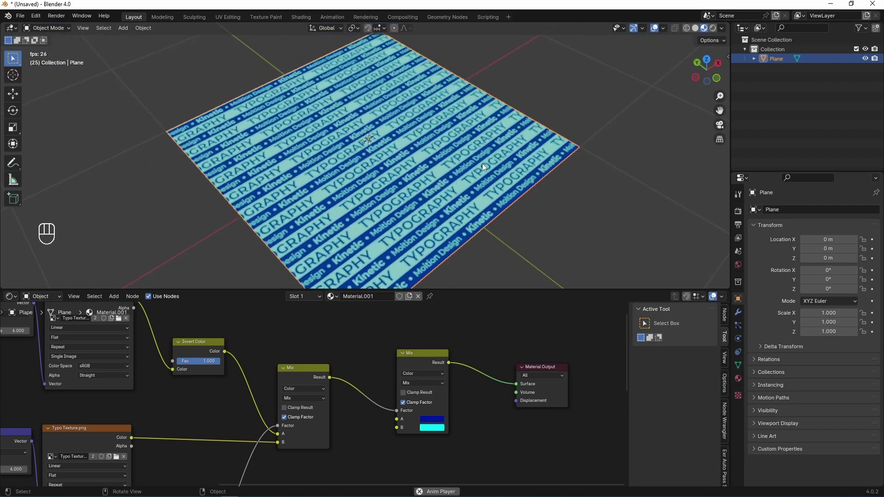
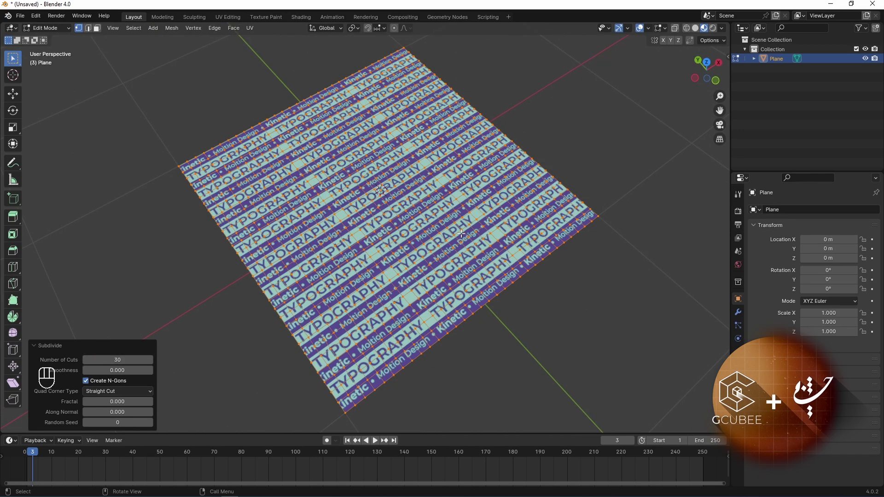
Return the subdivided typography plane to Object Mode and orbit to inspect it
key(Tab)
middle_click(496, 256)
drag(481, 269, 478, 243)
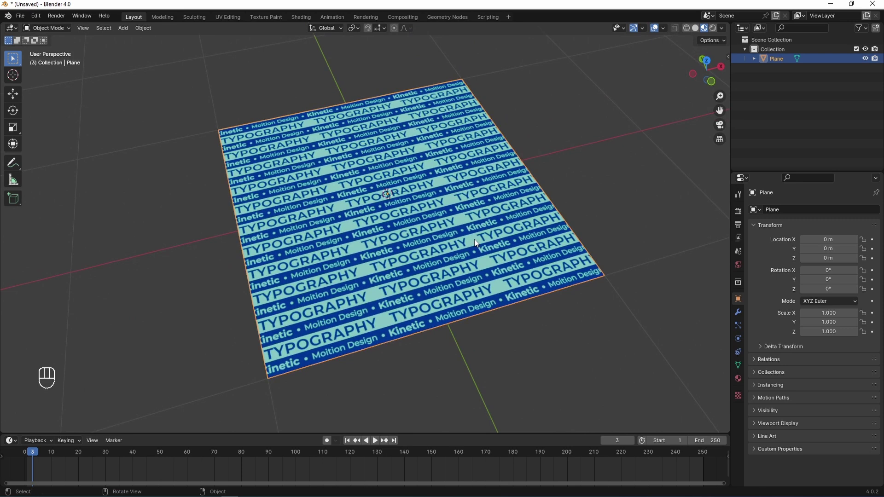
Add a lattice, scale it from top view to cover the plane and flatten it along Z
key(shift+a)
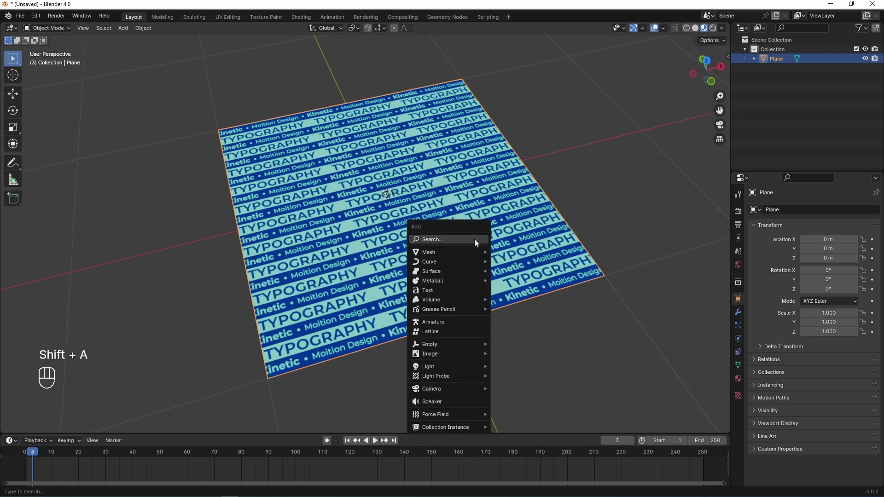
key(KP_7)
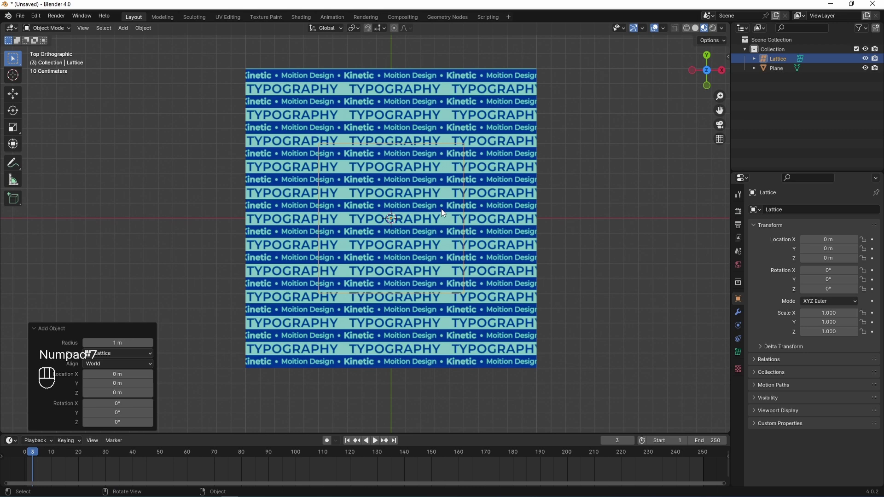
key(s)
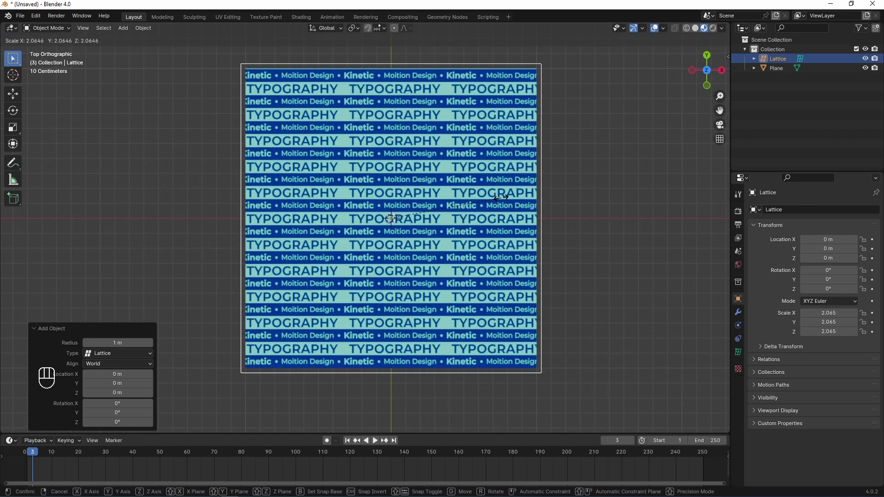
click(502, 202)
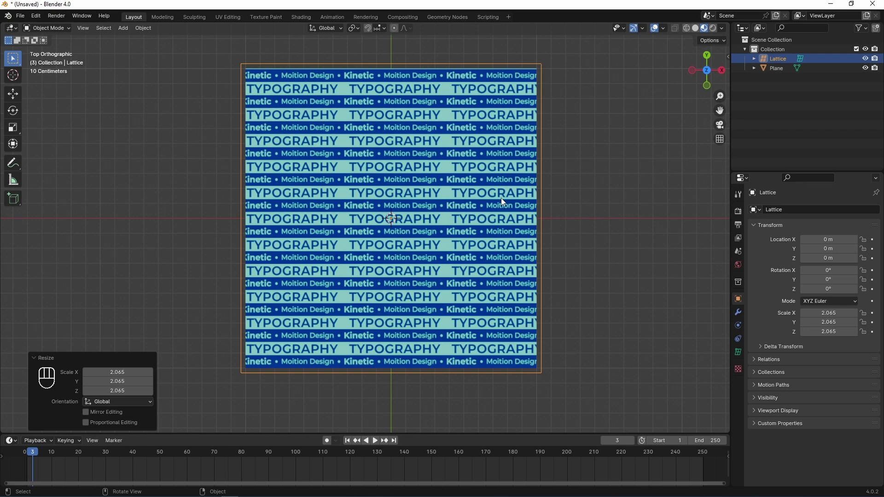
drag(464, 263, 469, 204)
key(s)
key(z)
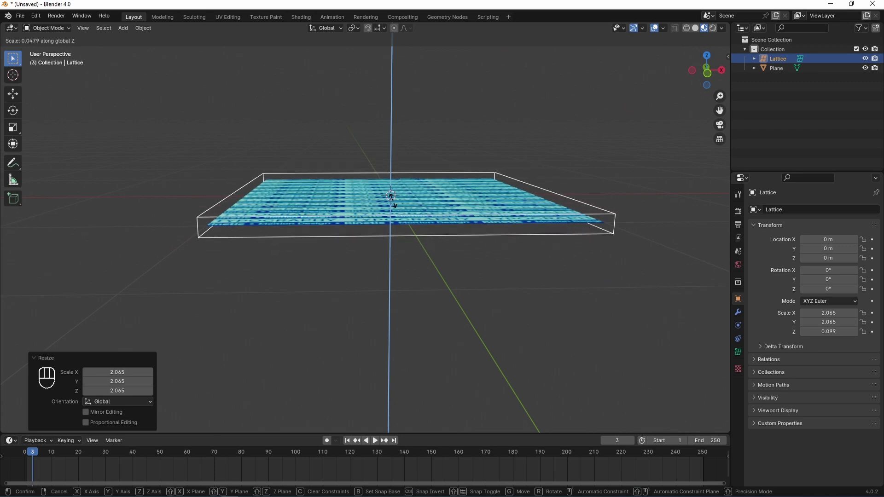
drag(366, 190, 380, 212)
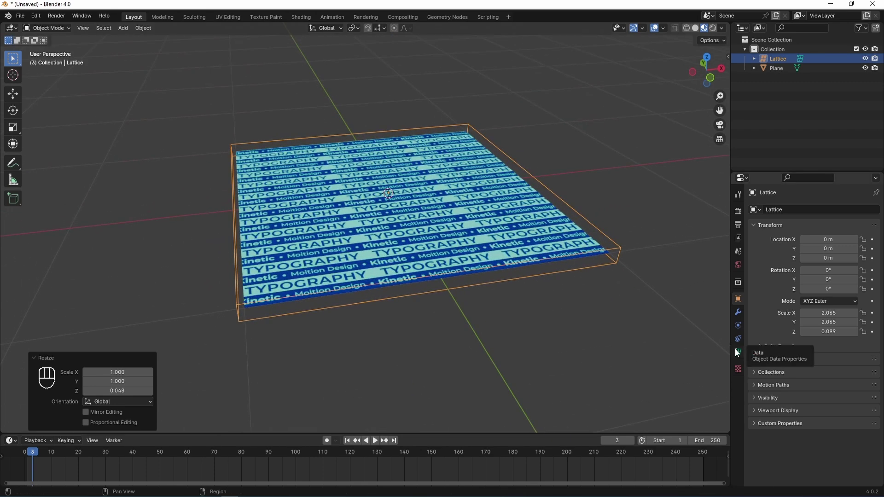
Set the lattice Resolution U and V to 6 and hide the Plane in the outliner
click(738, 353)
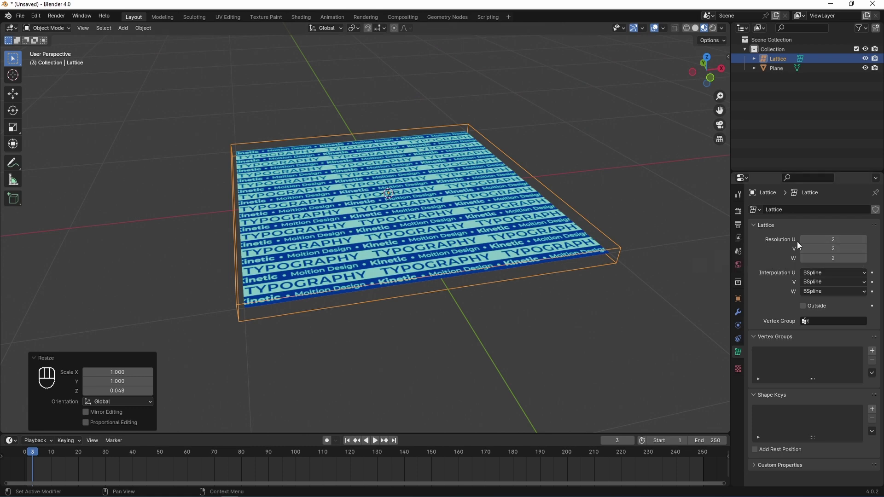
click(868, 246)
click(868, 245)
double_click(868, 246)
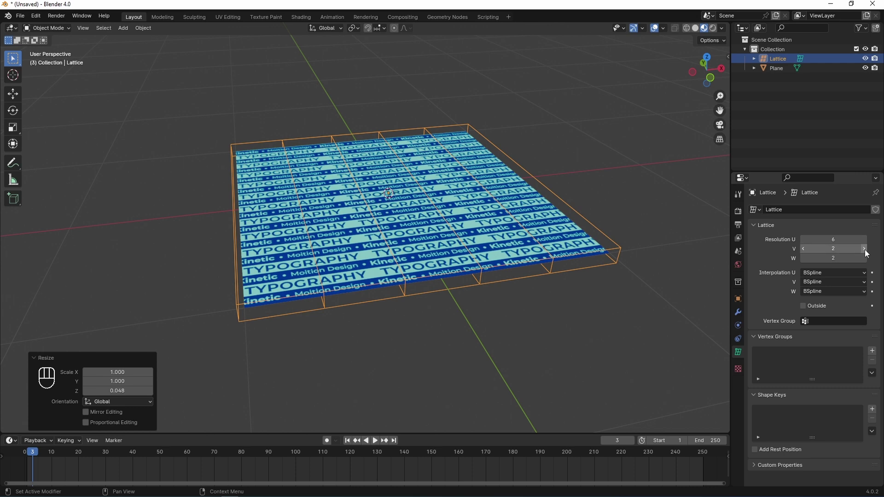
click(868, 254)
click(868, 254)
click(868, 253)
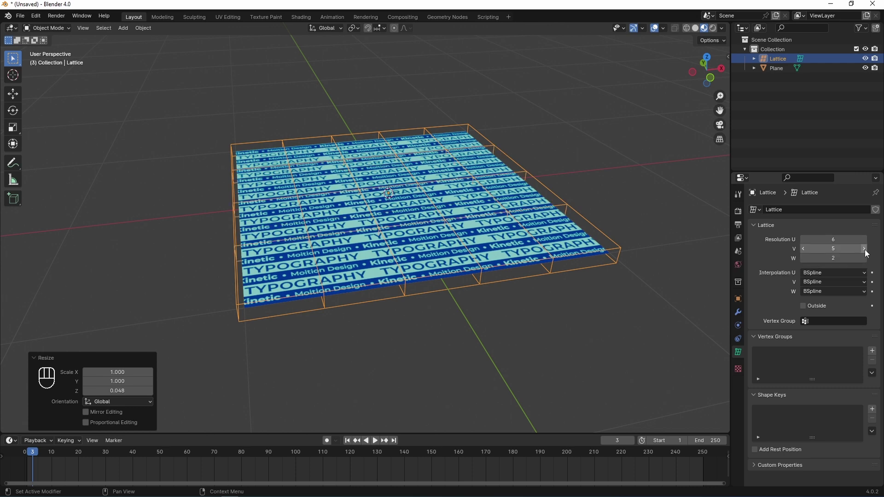
click(868, 254)
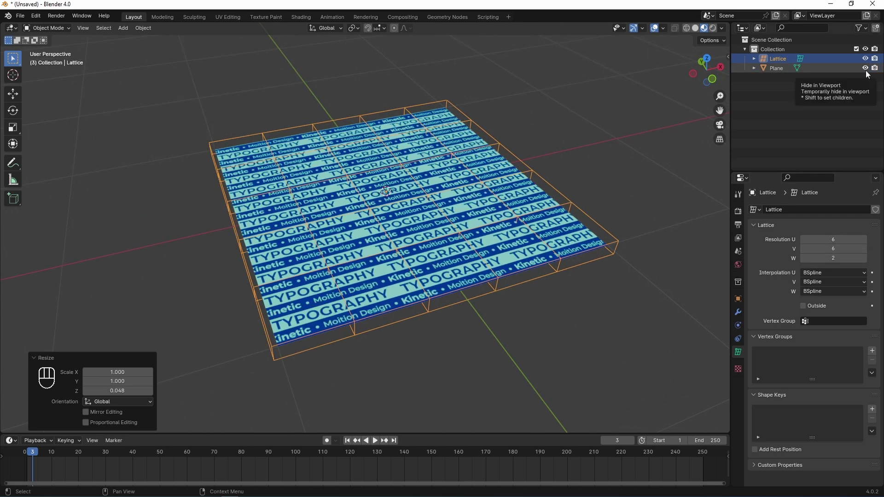
click(869, 70)
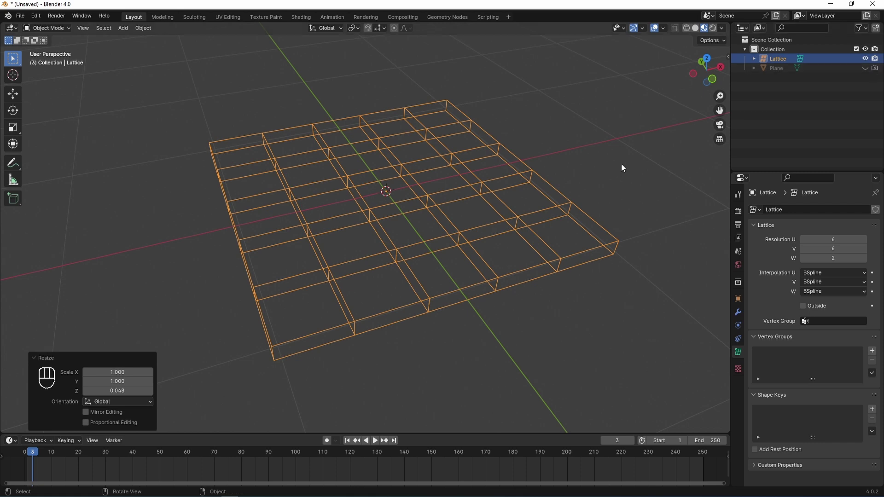
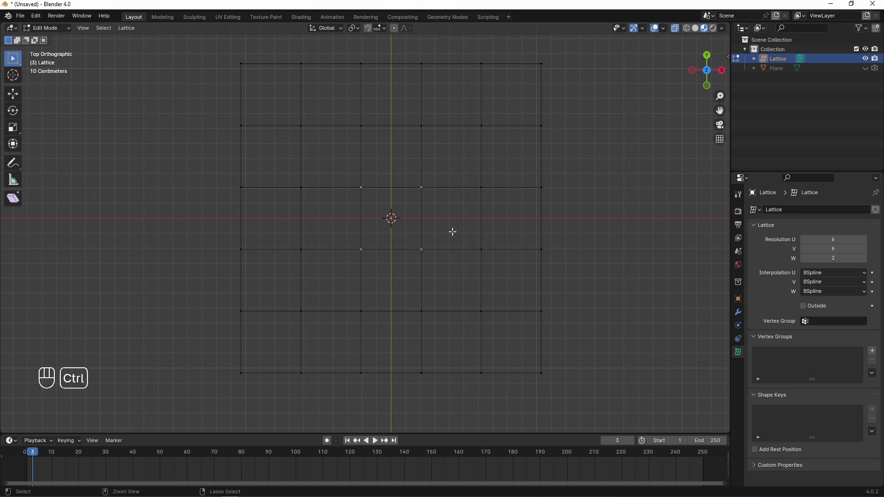
Hook the four centre lattice points to a new Empty and move it to test the pull
key(ctrl+h)
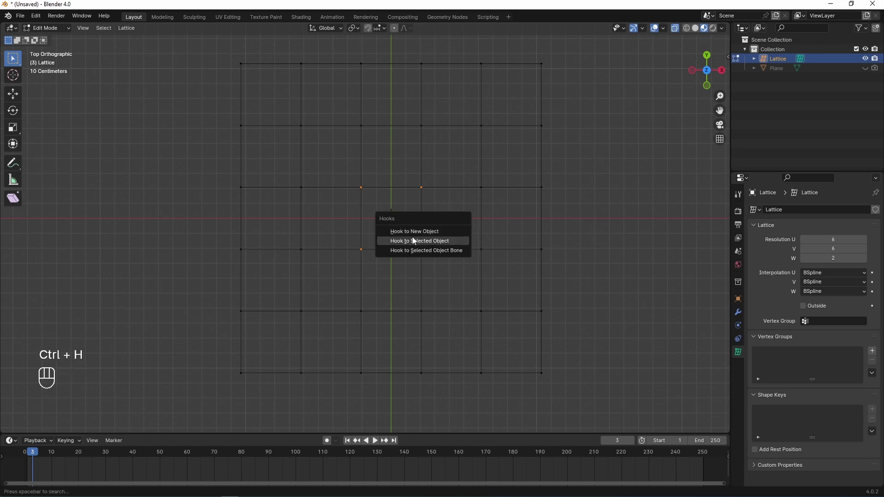
key(Tab)
click(451, 222)
drag(436, 235, 469, 172)
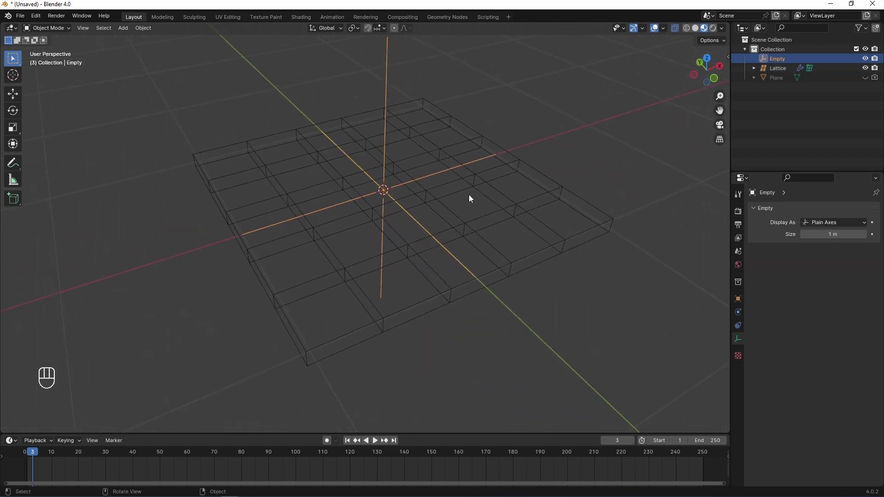
key(g)
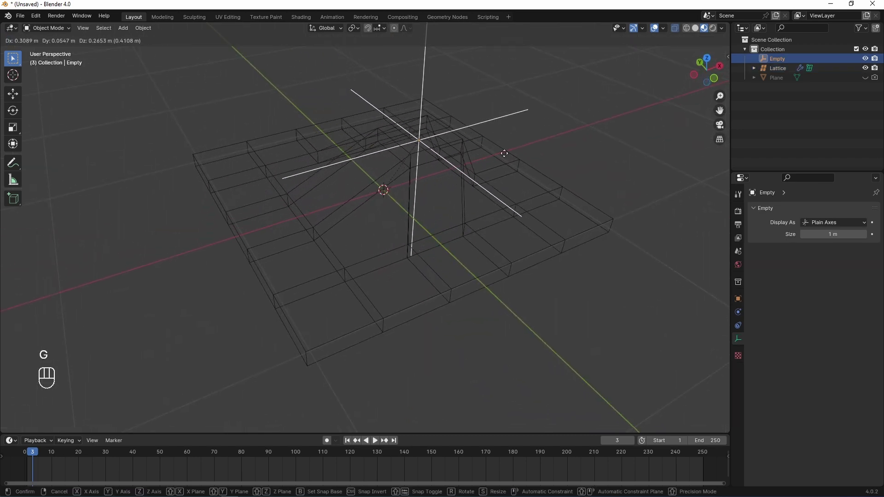
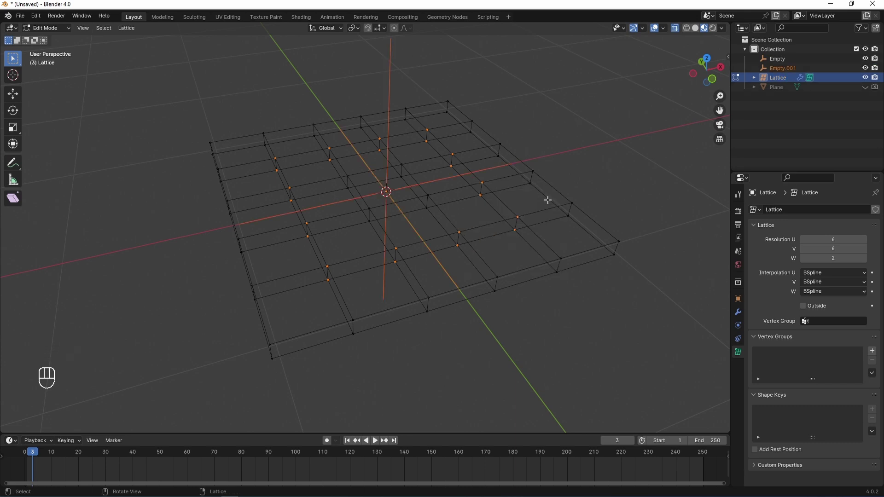
Place the 0.37 m cube Empty.001 over the lattice centre, go to top view and select the Lattice
key(Tab)
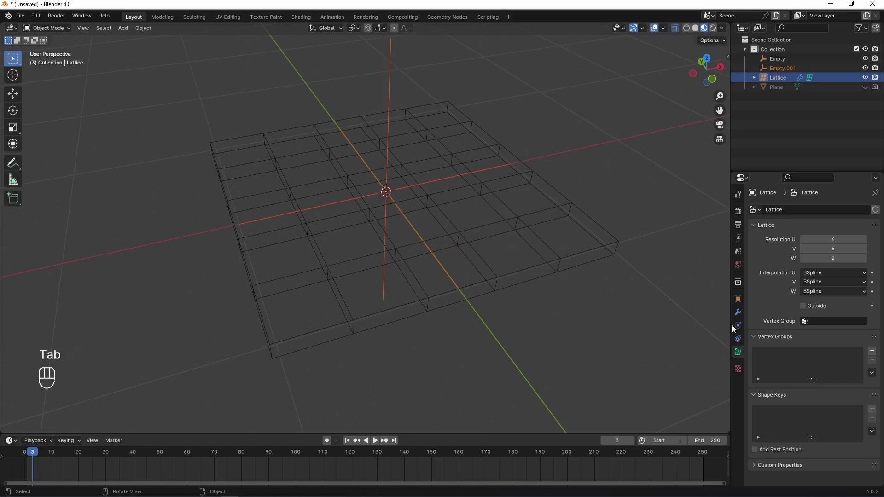
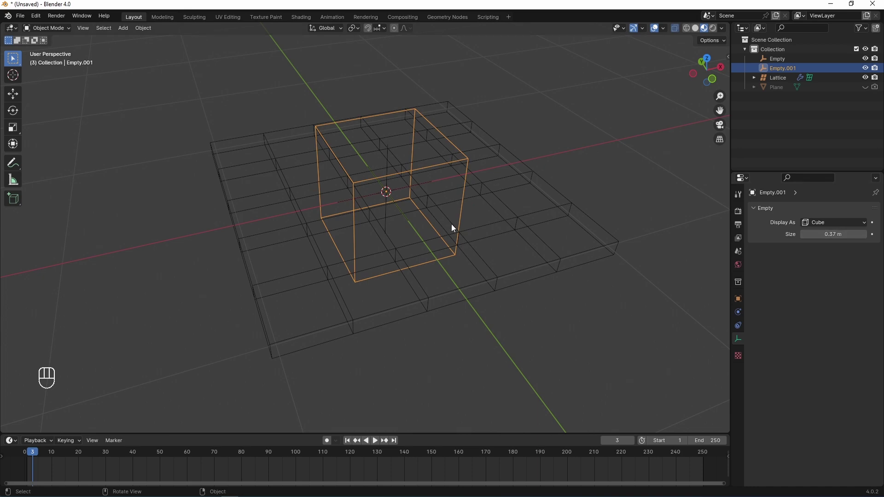
middle_click(460, 222)
key(g)
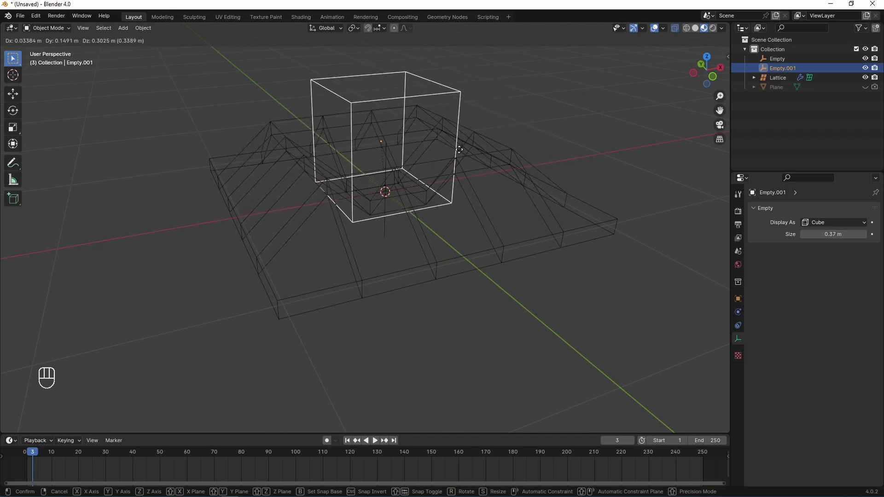
key(KP_7)
key(Tab)
click(536, 126)
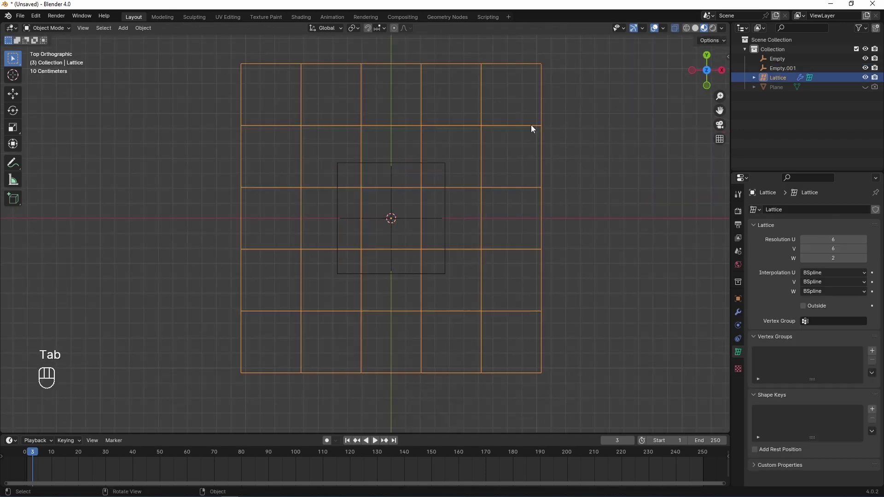
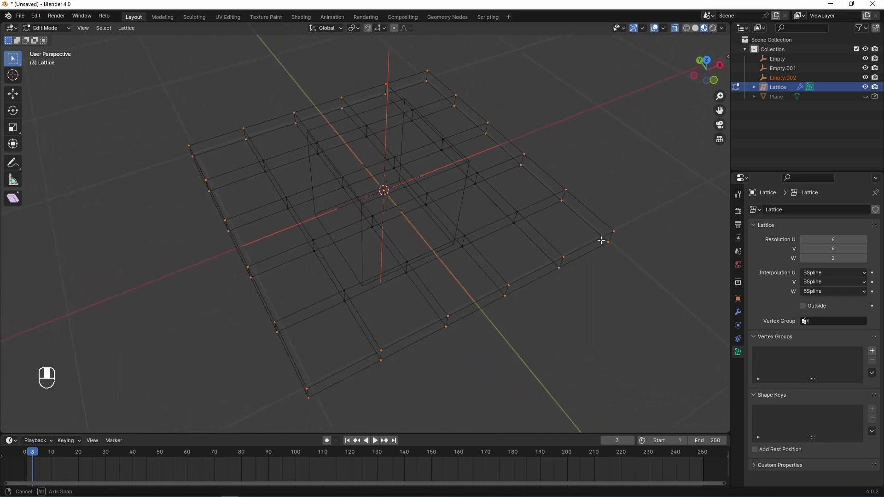
Display Empty.002 as a 1.2 m sphere around the lattice and unhide the Plane
key(Tab)
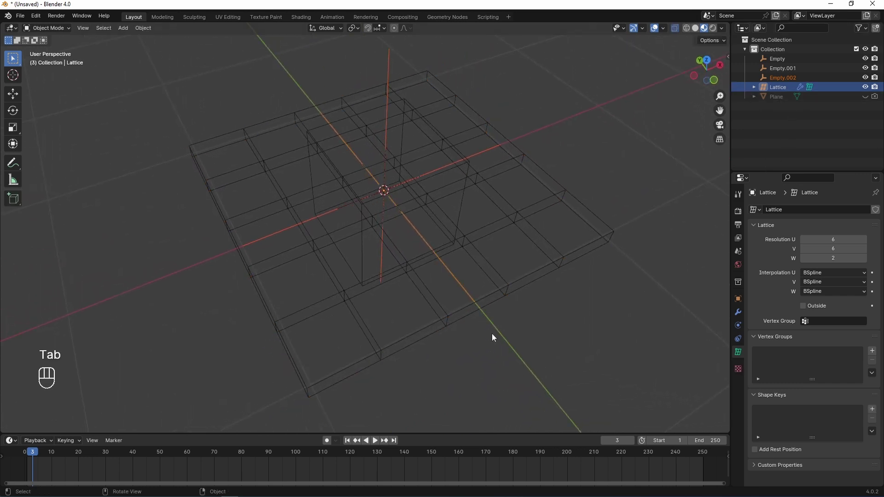
click(786, 84)
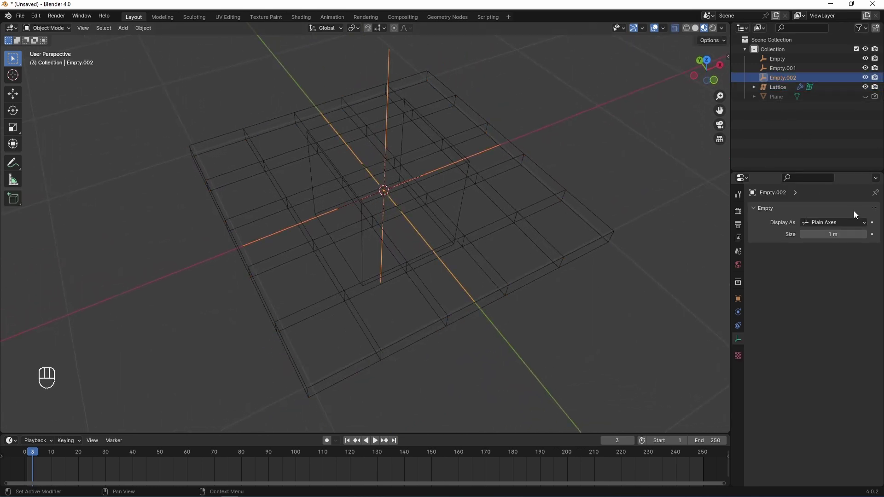
drag(827, 224, 828, 269)
drag(828, 269, 828, 288)
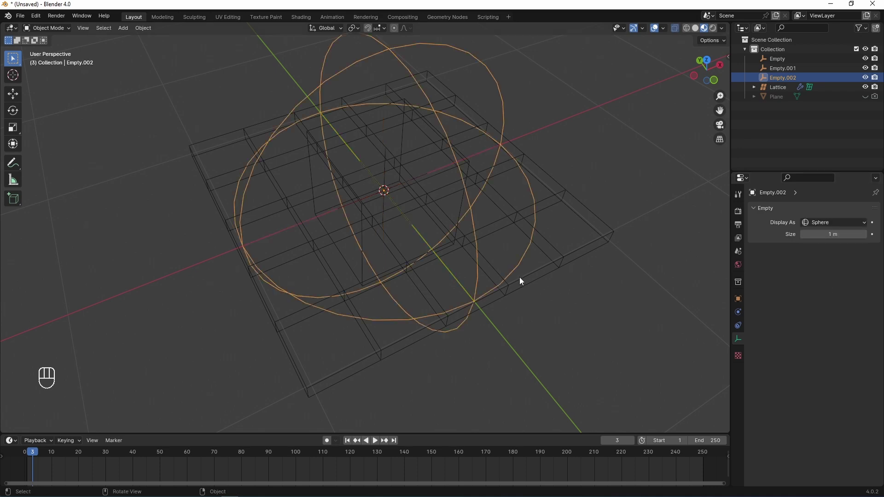
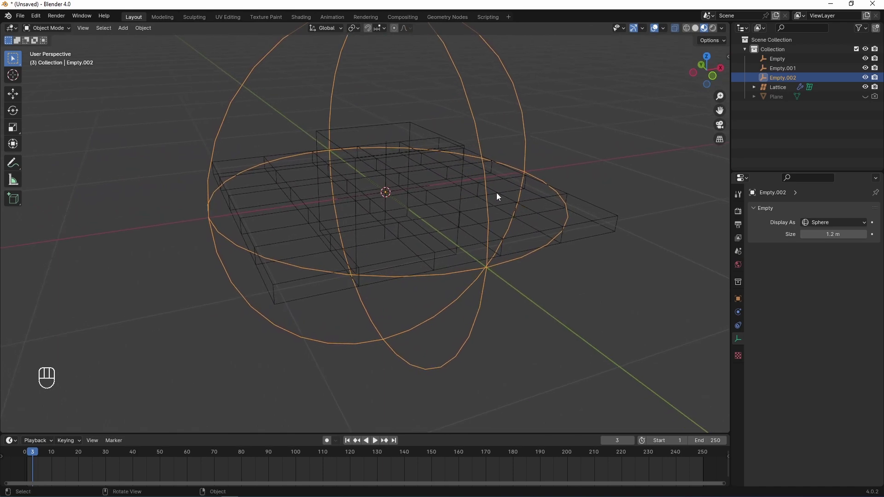
key(g)
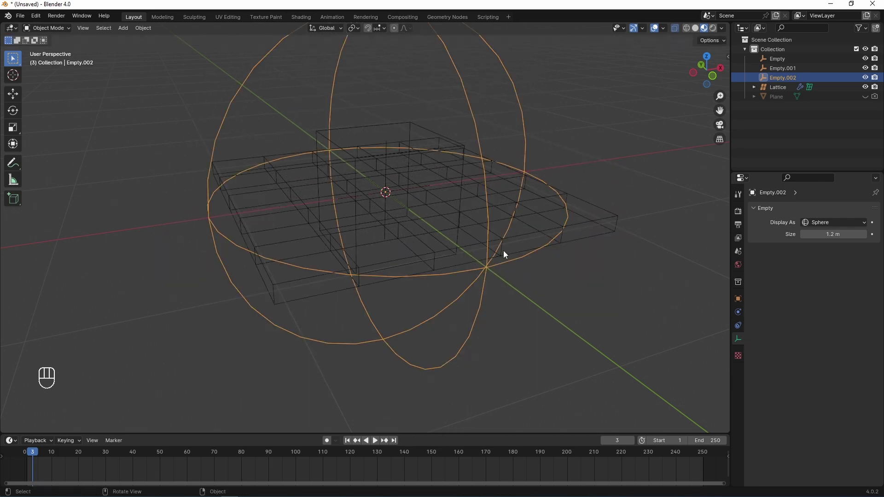
drag(658, 216, 881, 100)
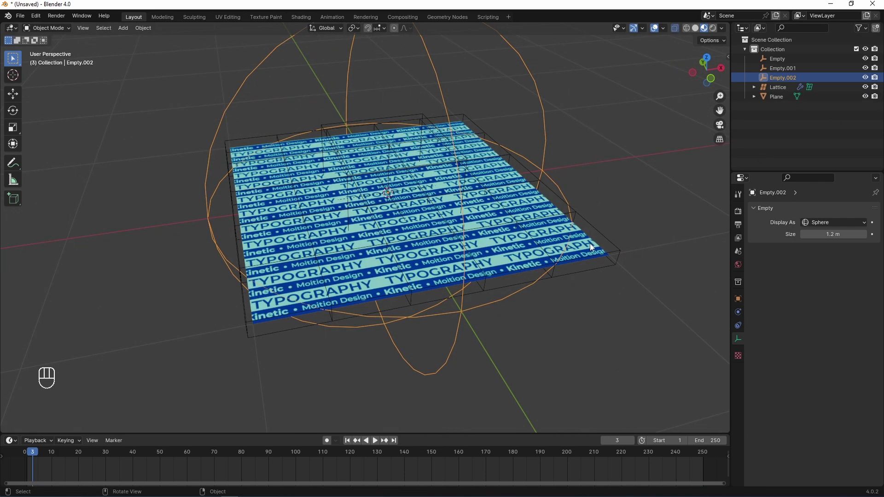
Give the Plane a Lattice deform modifier targeting the Lattice and test-move an empty
middle_click(593, 247)
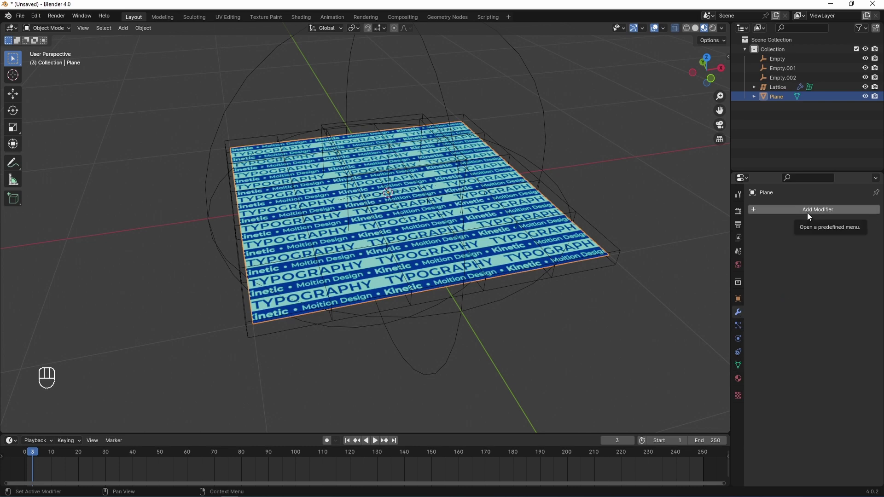
middle_click(814, 217)
drag(813, 234, 707, 312)
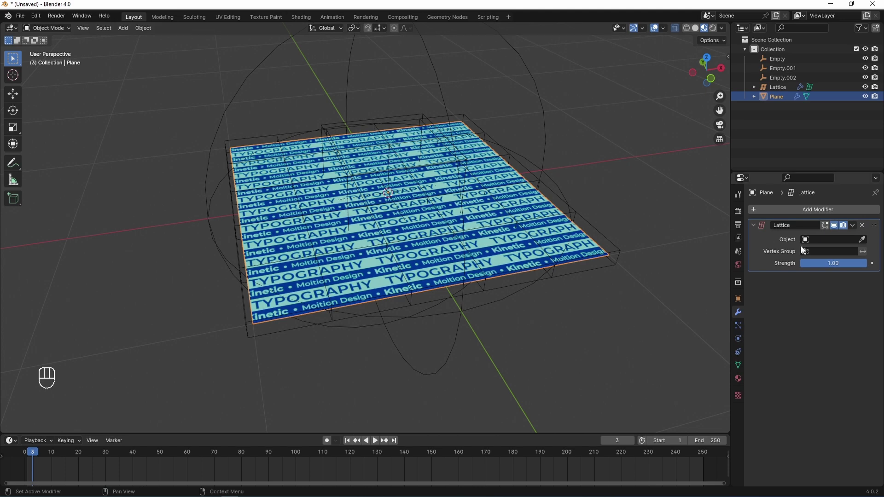
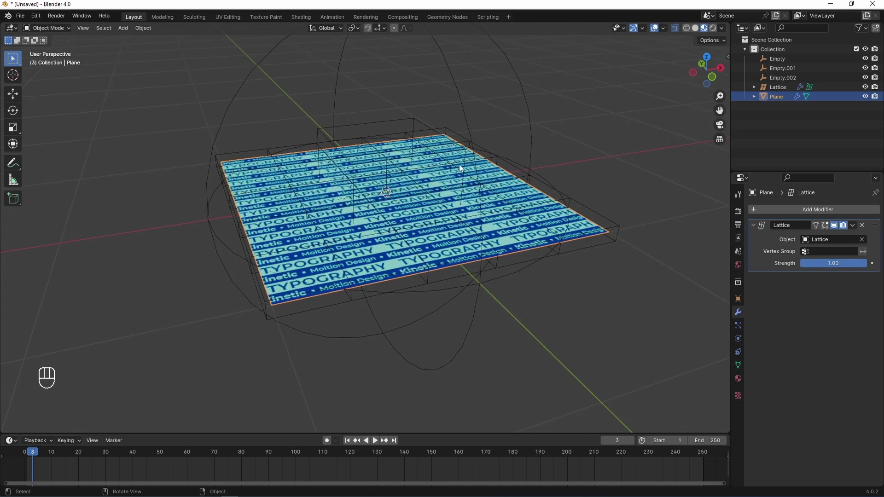
key(g)
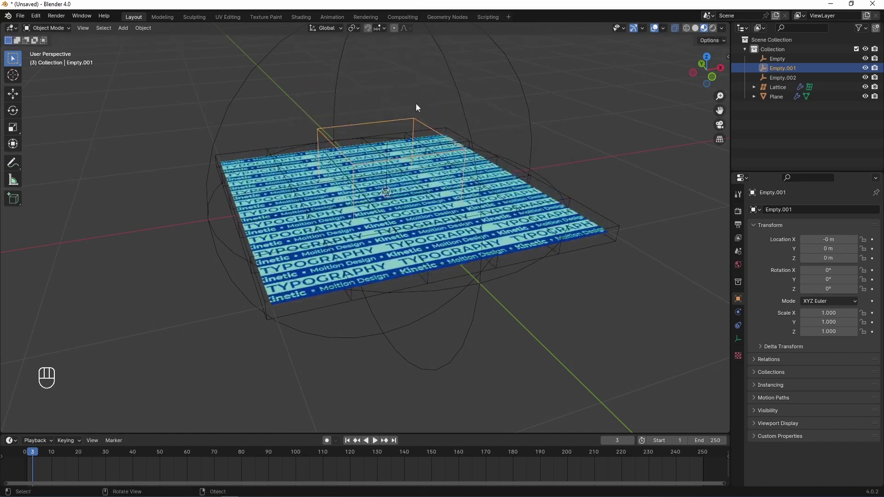
Orbit around the warped plane and hide the Lattice cage in the Outliner
middle_click(872, 88)
middle_click(686, 200)
drag(535, 268, 472, 218)
drag(492, 162, 470, 144)
click(470, 144)
Select the sphere Empty and test-move it to curve the text plane
click(444, 168)
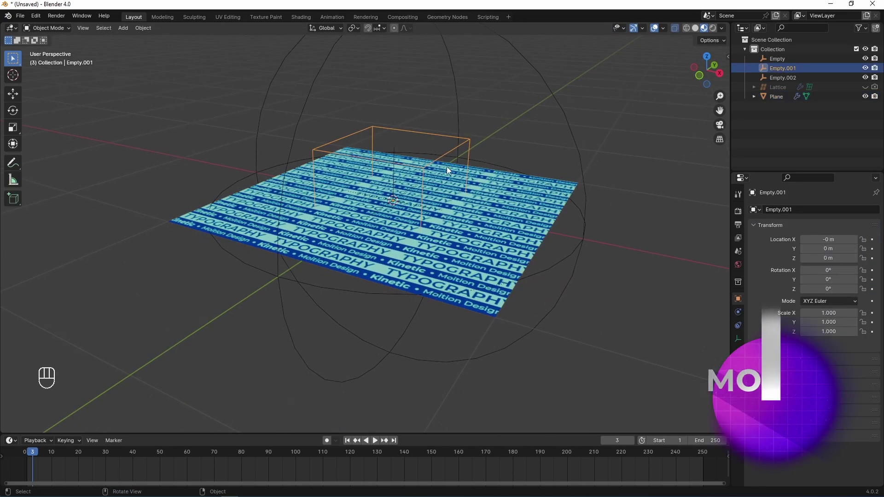
key(g)
key(g)
drag(458, 168, 400, 150)
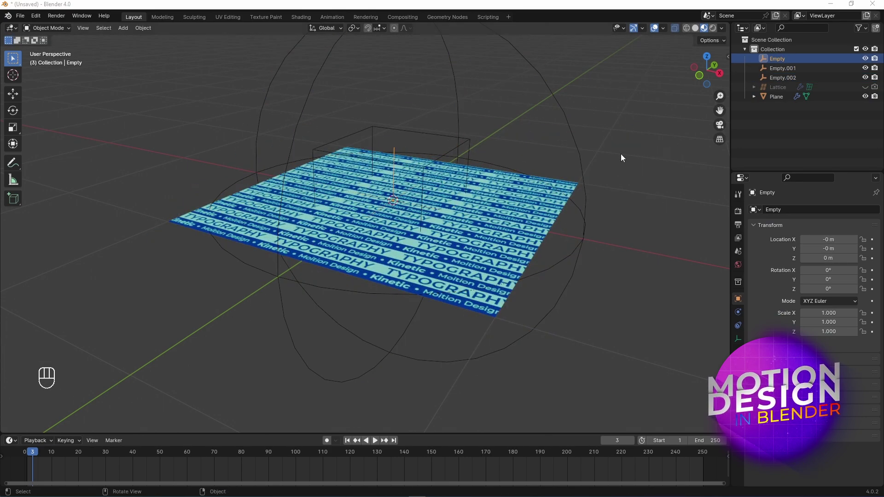
Add a Camera, clear its rotation and location, and raise it above the plane along Z
key(shift+a)
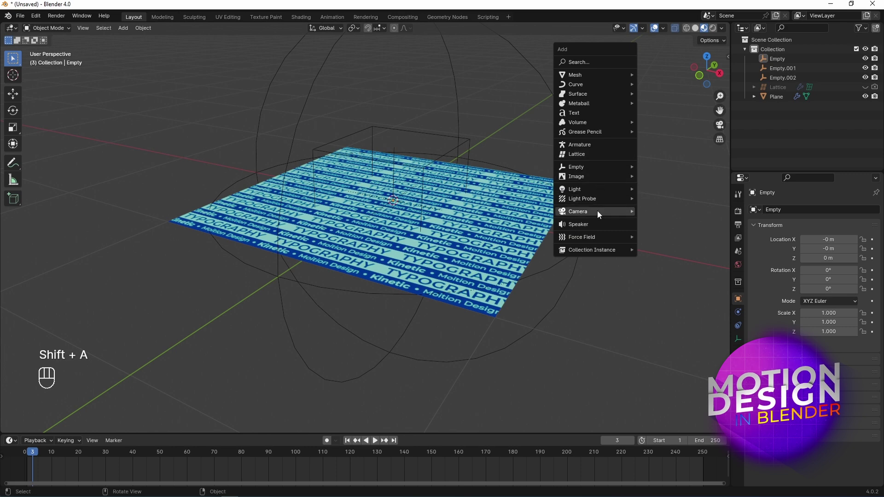
click(598, 168)
drag(590, 168, 578, 183)
key(alt+r)
key(alt+g)
drag(487, 264, 515, 269)
drag(515, 269, 529, 277)
middle_click(15, 102)
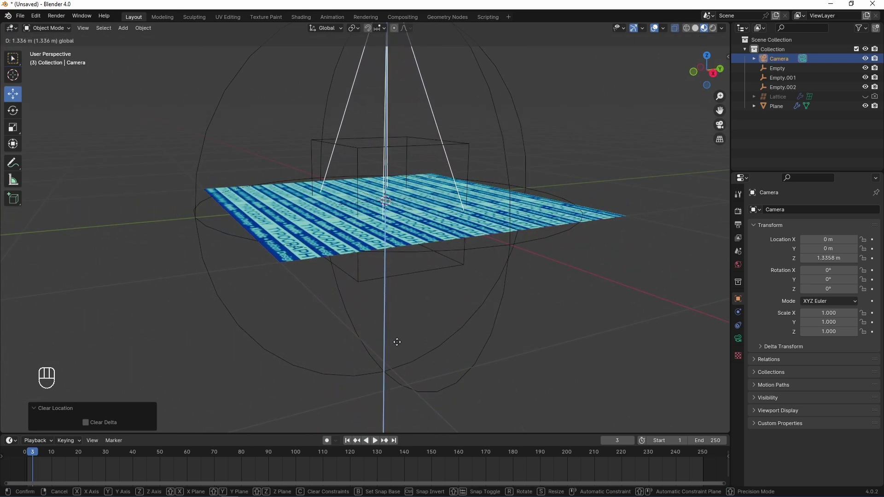
drag(456, 269, 490, 313)
Look through the camera and set its Location Z to 2.5331 m in the N sidebar
key(KP_0)
key(n)
middle_click(733, 64)
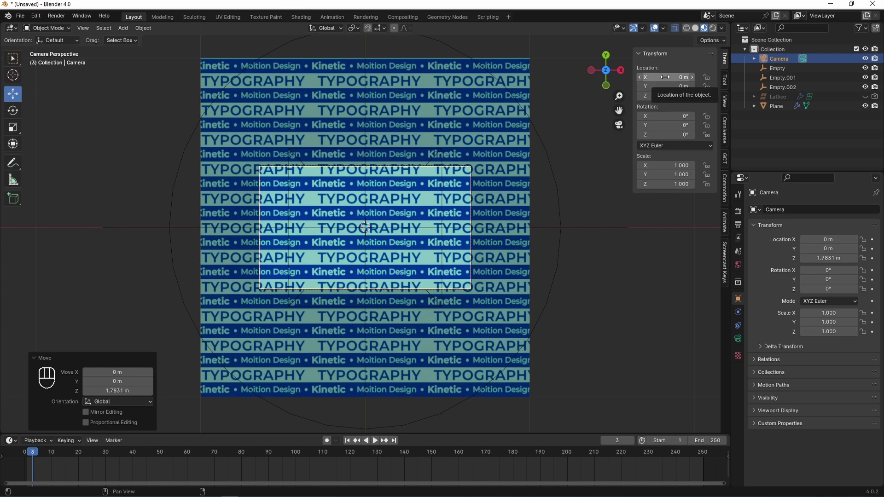
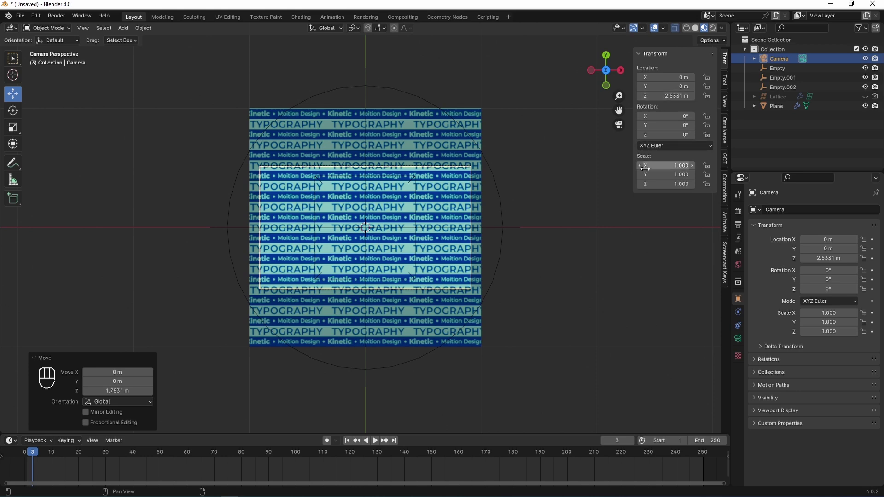
Show the Output Properties format settings, currently 1920 by 1080
middle_click(745, 228)
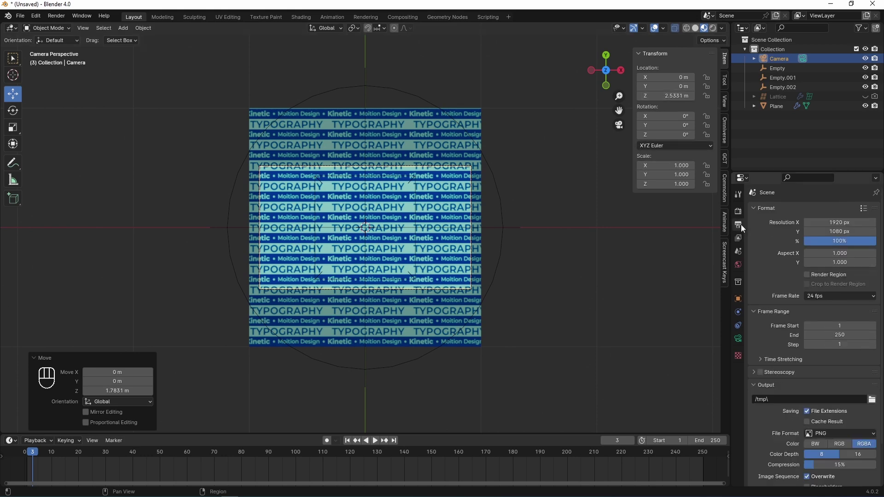
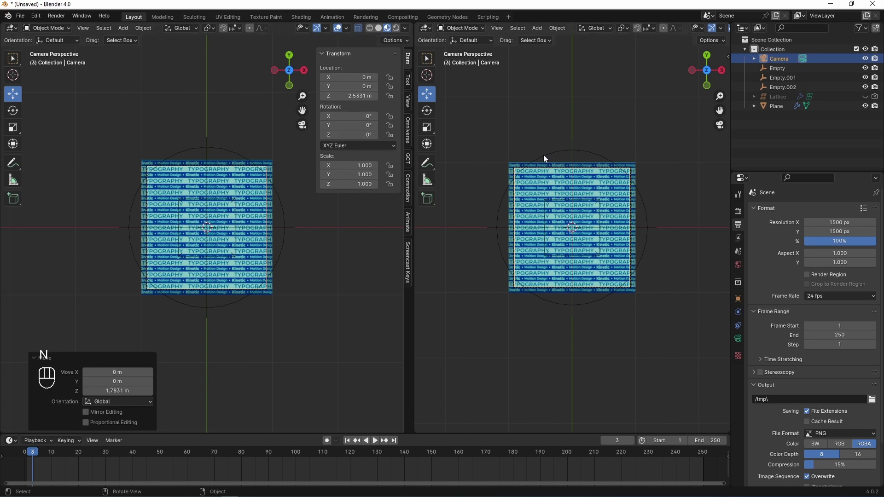
Fill the left view with the camera frame and orbit the right view to a solid-shaded perspective
key(n)
key(t)
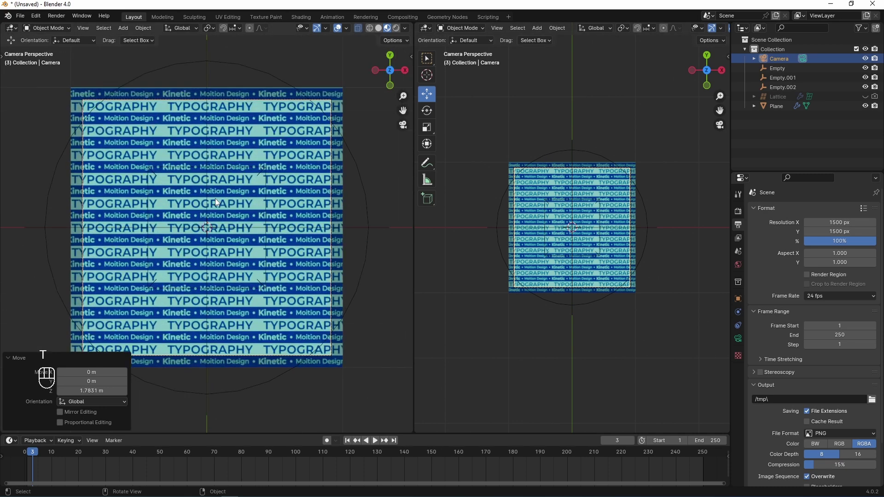
click(10, 362)
drag(636, 314, 588, 240)
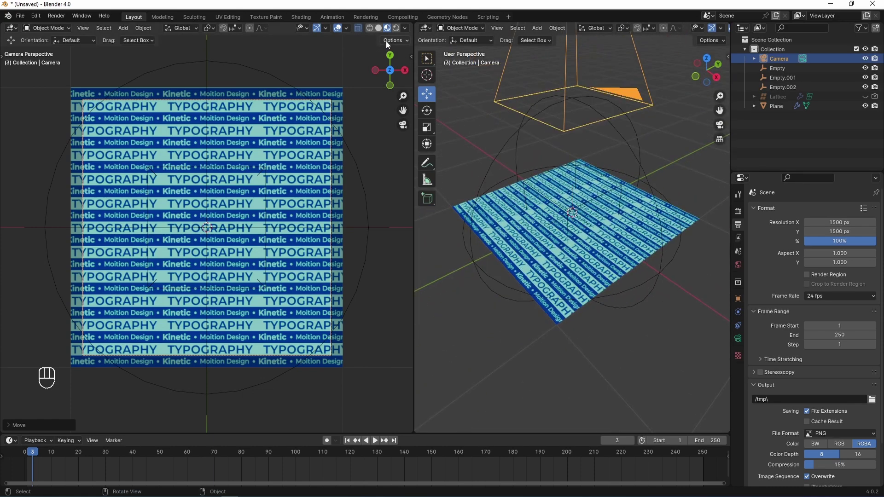
click(701, 30)
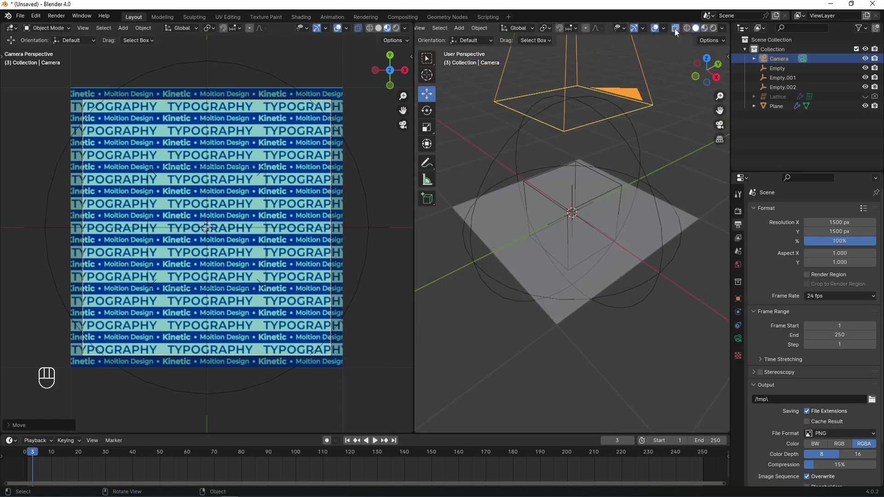
Select the first hook empty and try scale, move and Z-rotation adjustments on it
click(680, 33)
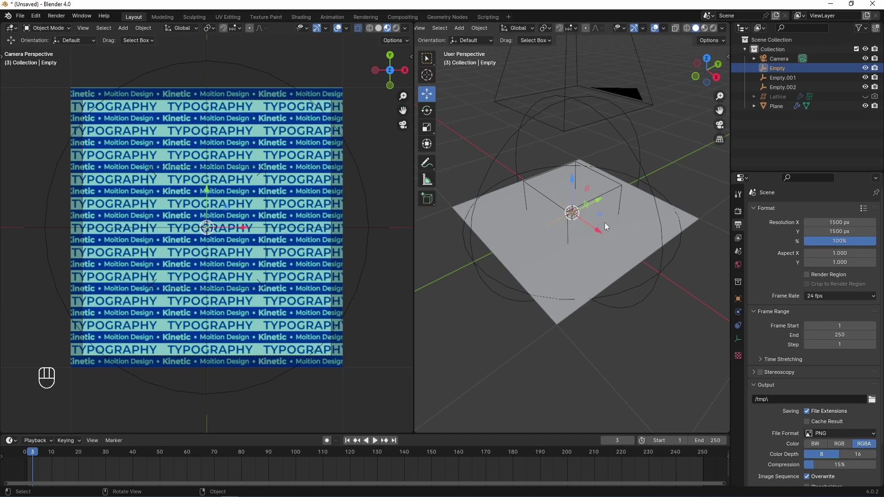
key(s)
key(s)
key(r)
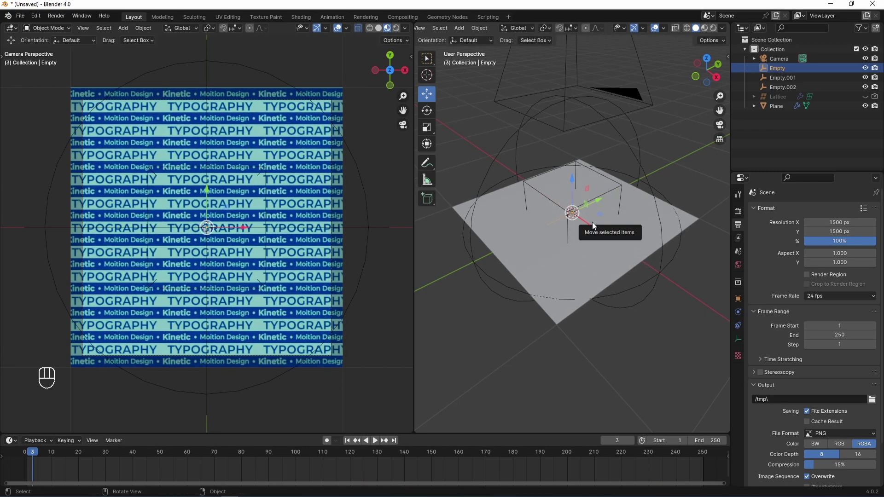
key(g)
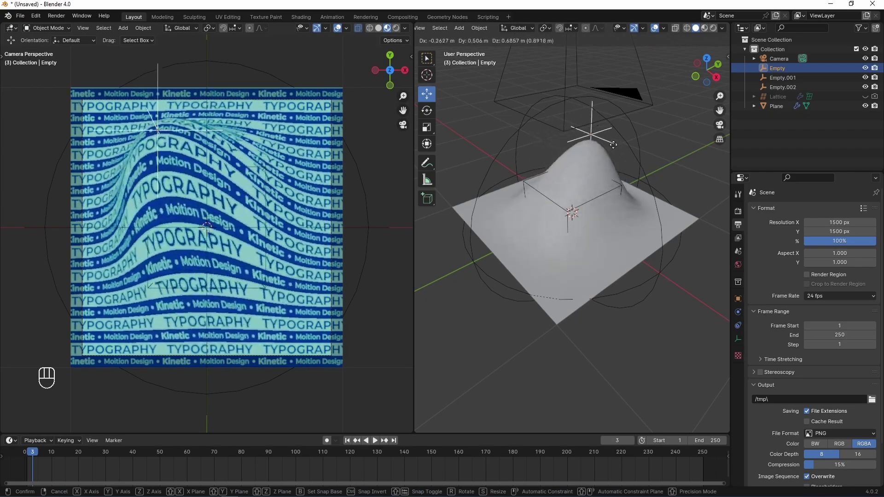
key(s)
key(r)
key(z)
key(r)
key(z)
key(r)
key(z)
key(r)
key(z)
key(shift+Left)
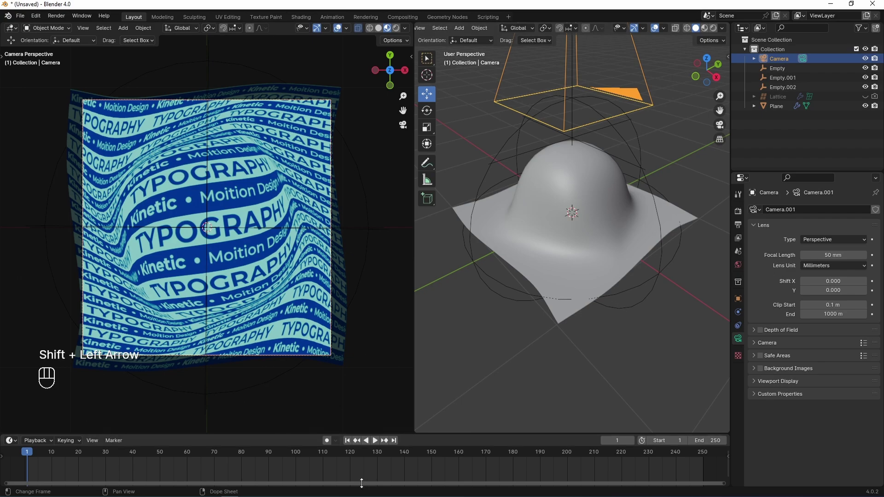
Tilt the top hook empty about 54° with free rotation and preview the animation
key(space)
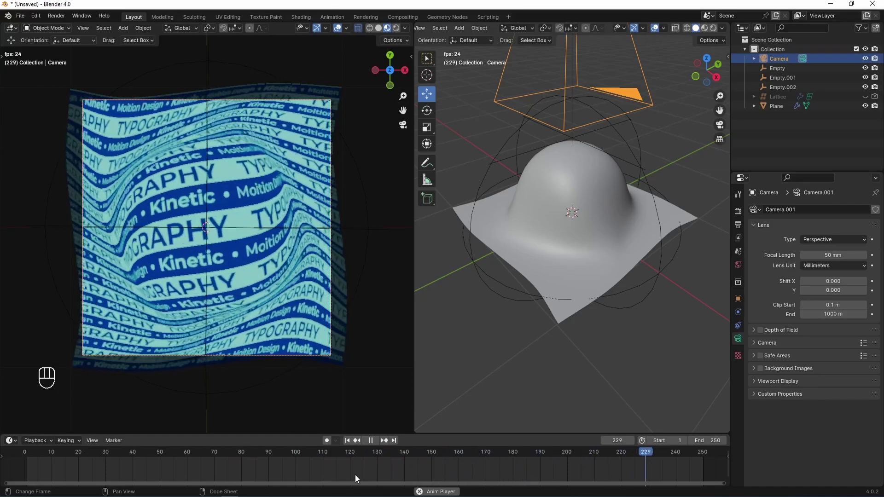
key(r)
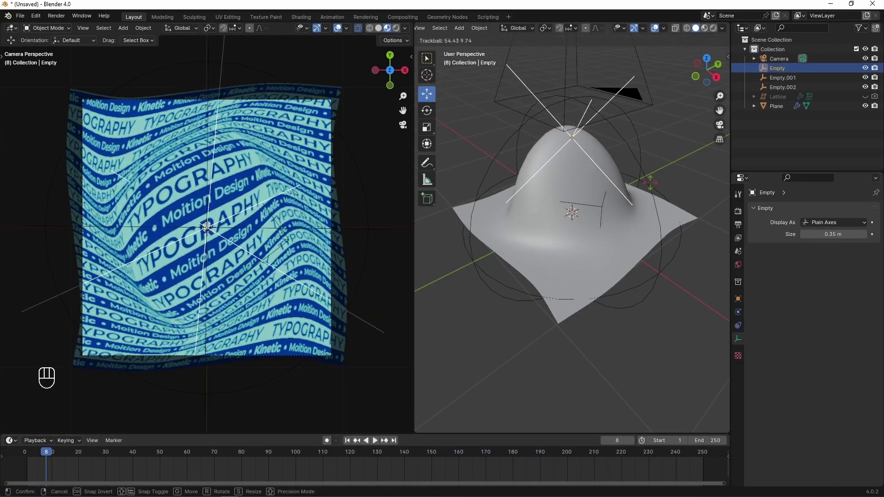
key(space)
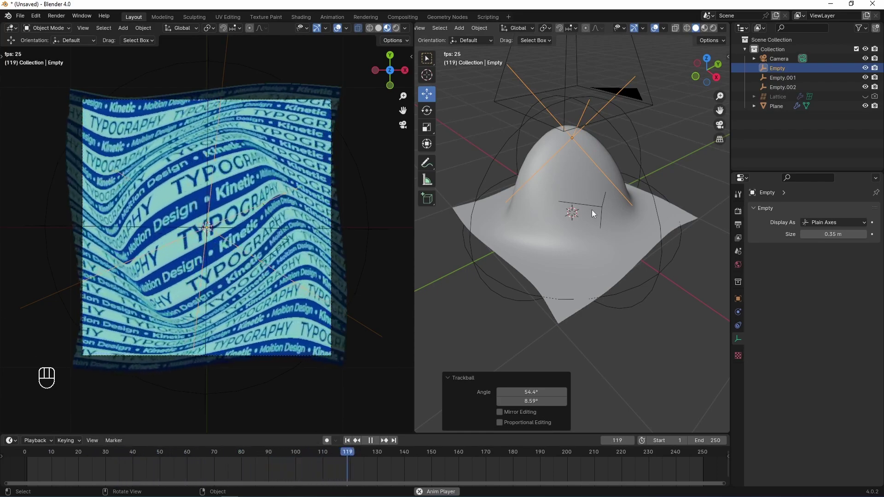
key(space)
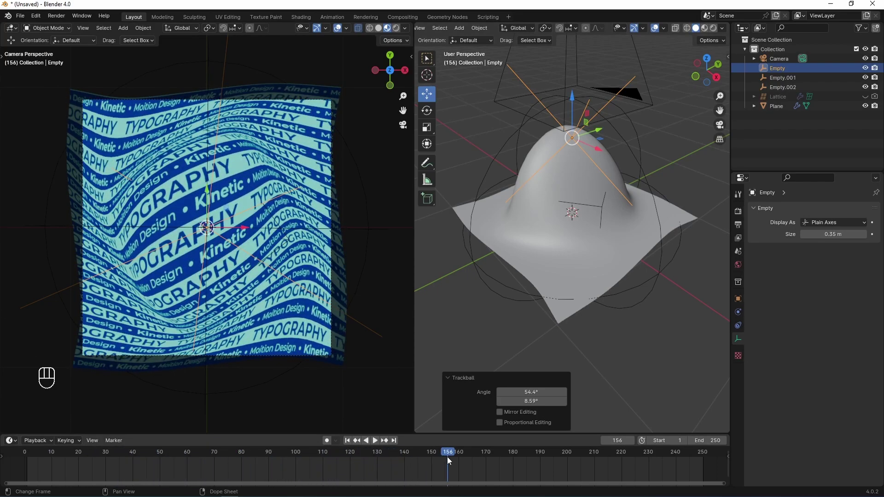
Keyframe each of the hook empties at frame 25
click(450, 453)
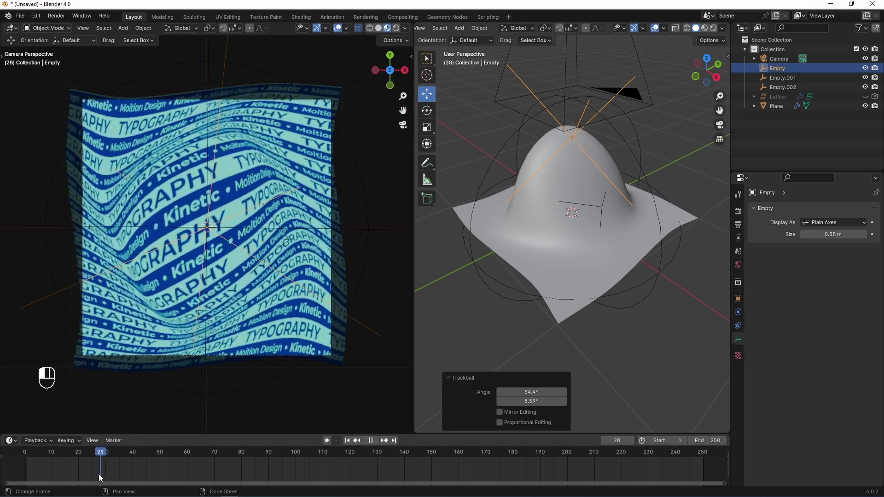
click(96, 478)
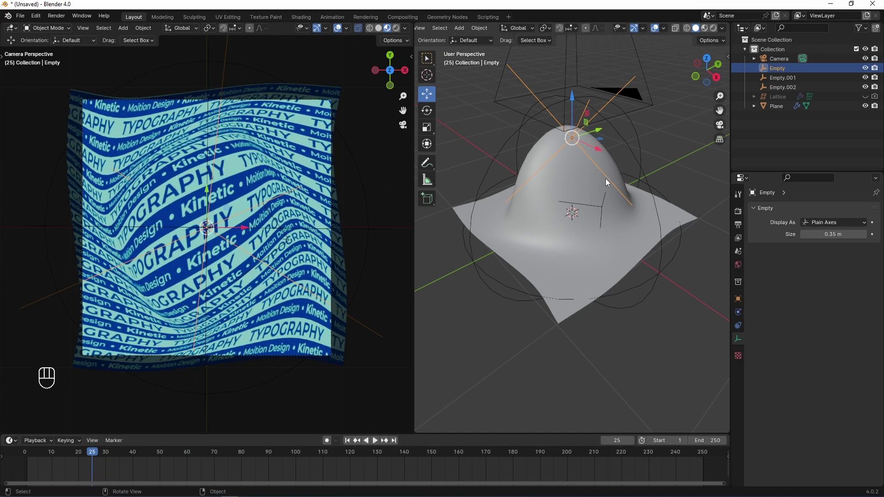
key(i)
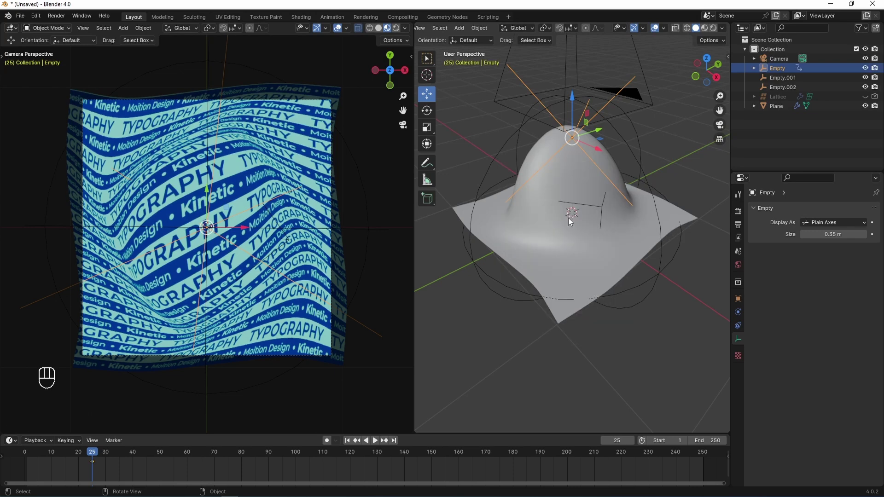
click(780, 86)
key(i)
key(i)
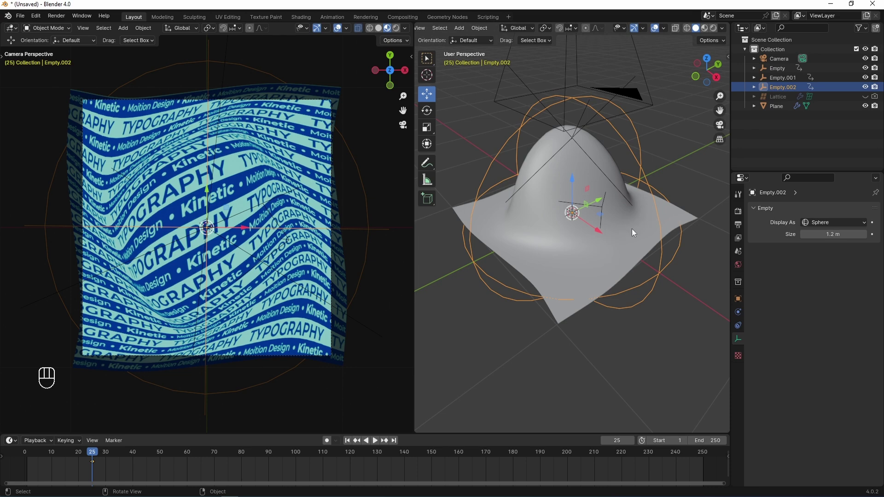
At frame 50, lower the top hook empty into a dip and keyframe it
drag(97, 458, 166, 469)
click(579, 148)
key(alt+r)
key(alt+g)
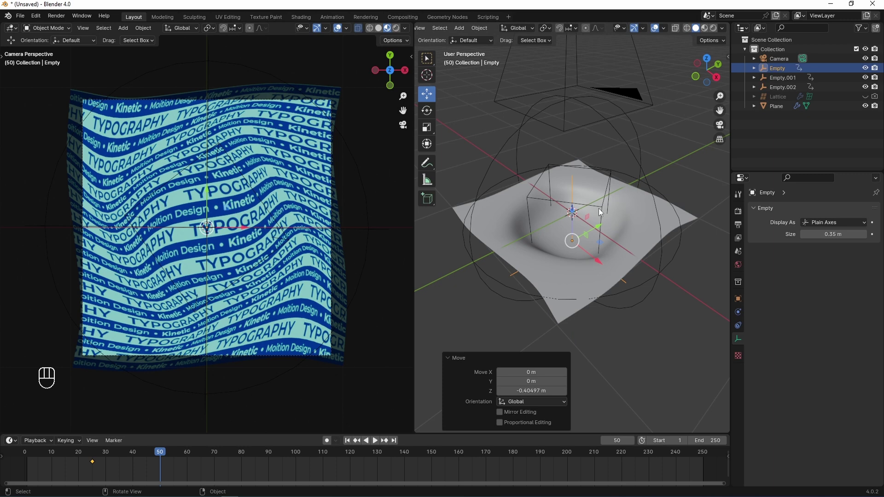
key(i)
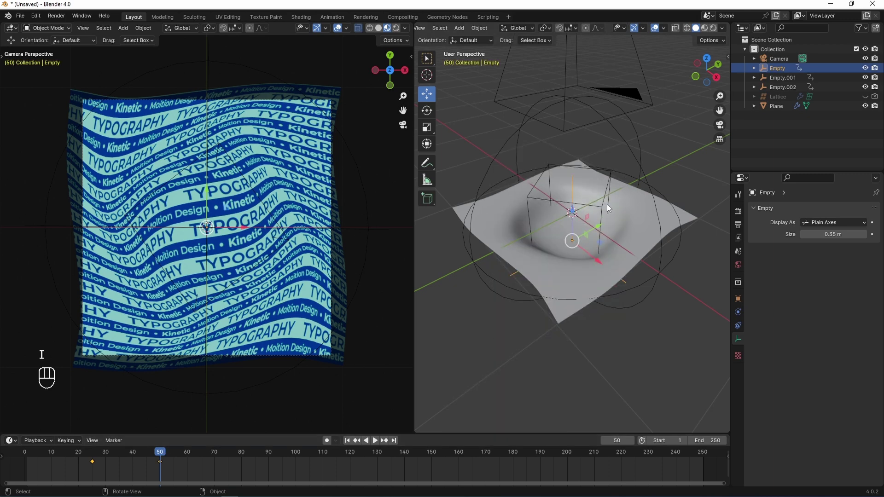
Twist the cube hook about -66° on Z, scale it to 1.275, keyframe at frame 50 and scrub to check
click(601, 211)
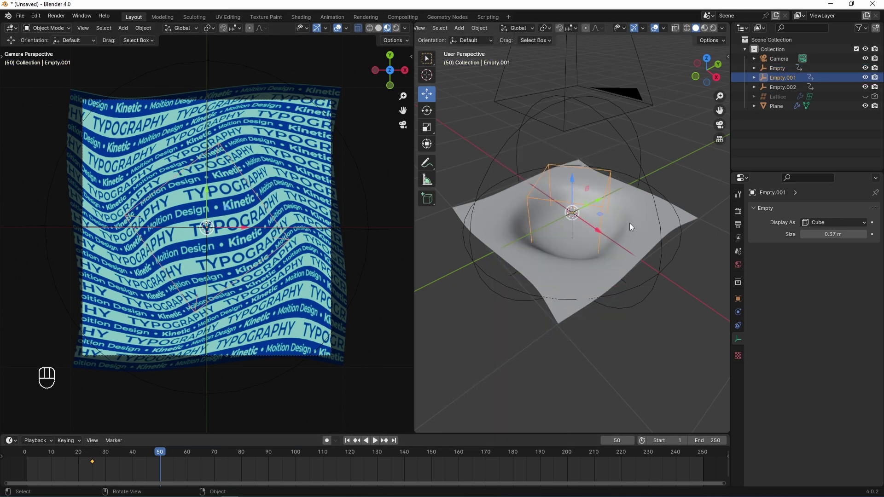
key(r)
key(z)
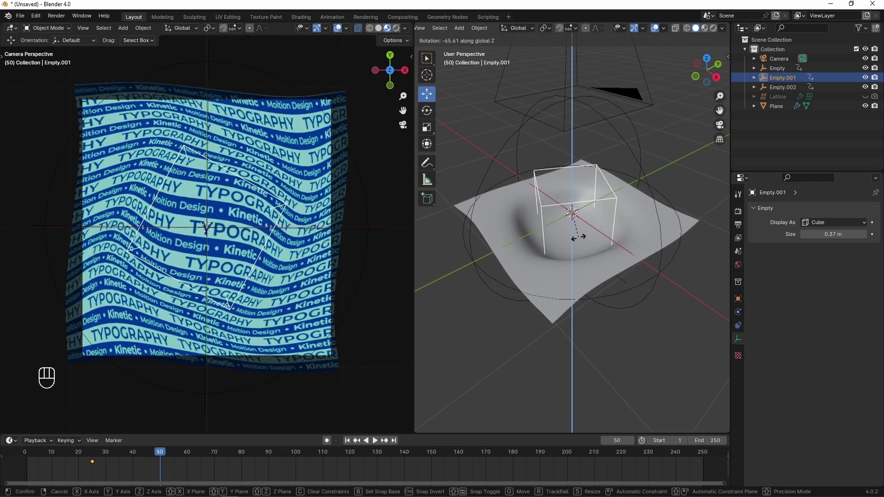
key(s)
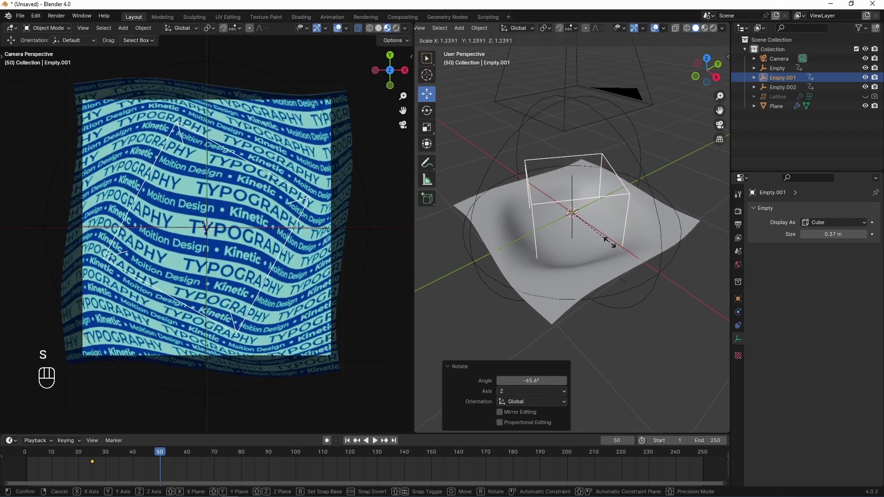
click(617, 247)
key(i)
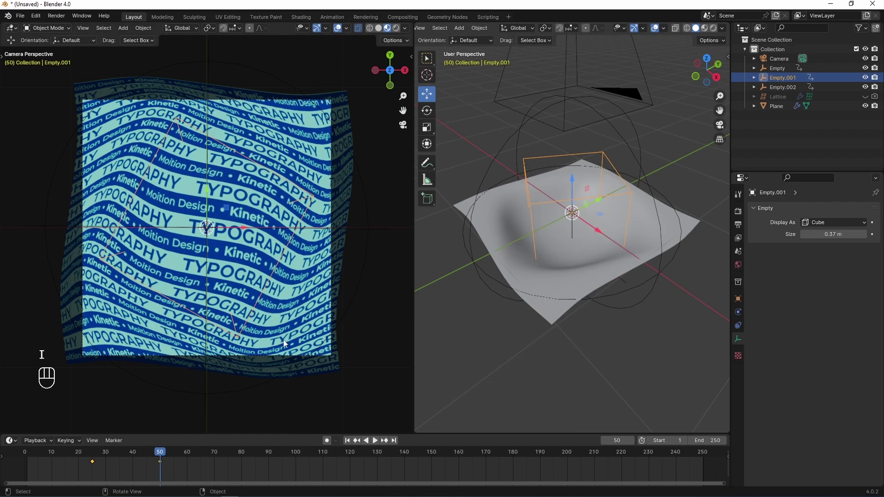
drag(159, 456, 92, 466)
drag(93, 466, 138, 468)
click(141, 471)
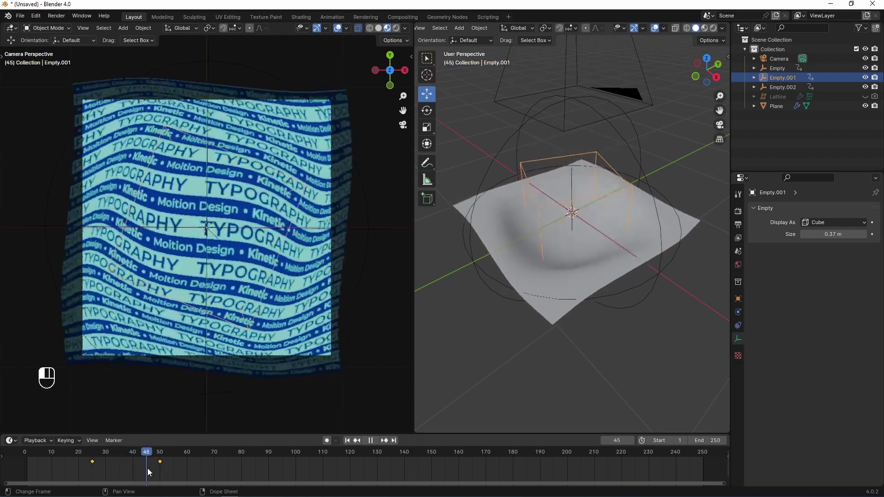
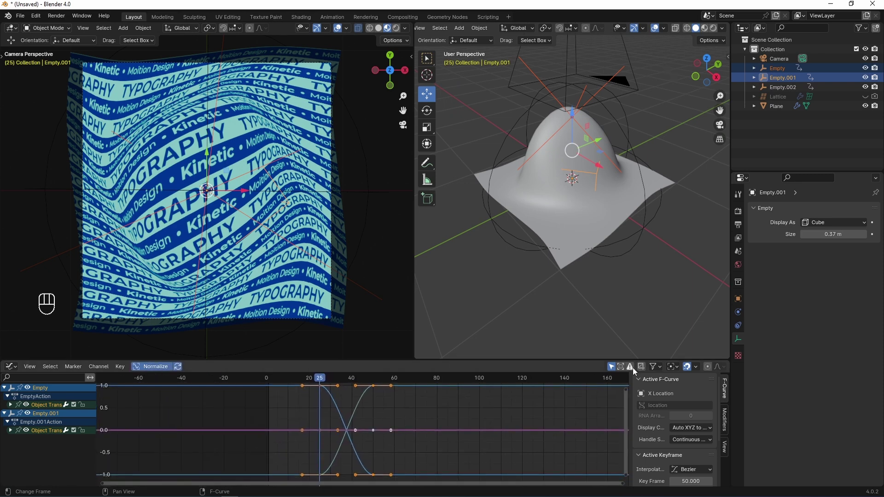
Select the hook keyframes in the Graph Editor, stretch them apart in time and reposition them
drag(678, 371, 697, 418)
key(s)
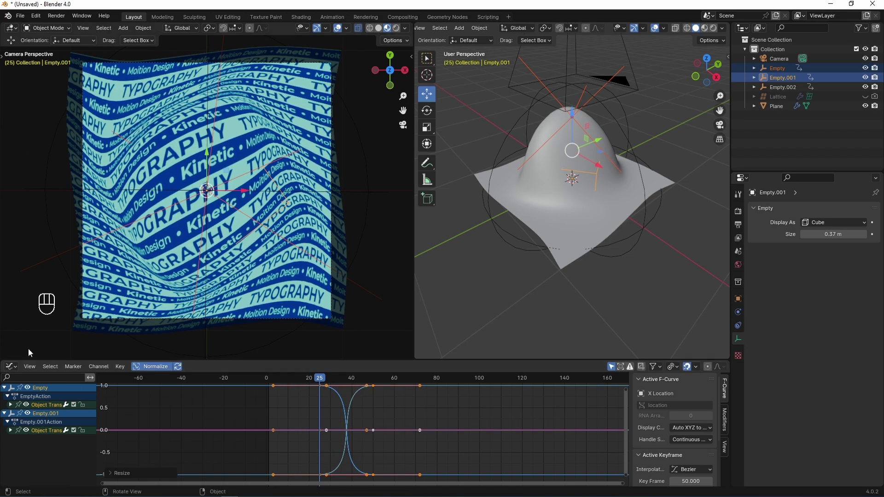
drag(318, 386, 276, 410)
key(space)
key(space)
drag(384, 384, 303, 412)
key(space)
key(space)
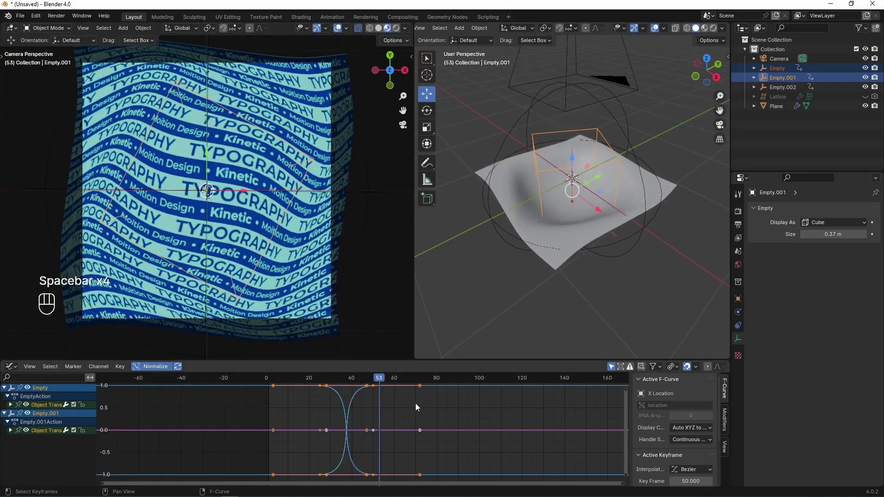
Rescale the keyframes along X to squeeze them closer, then play the retimed animation
key(s)
key(x)
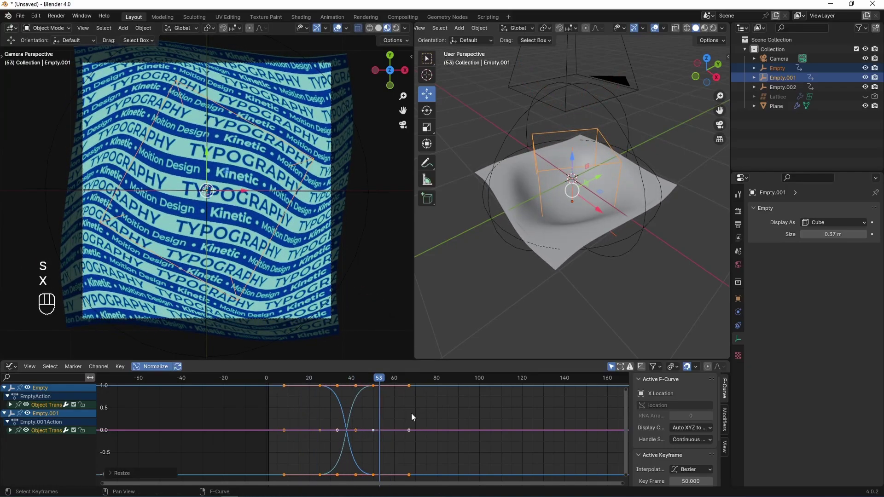
drag(380, 380, 315, 407)
key(space)
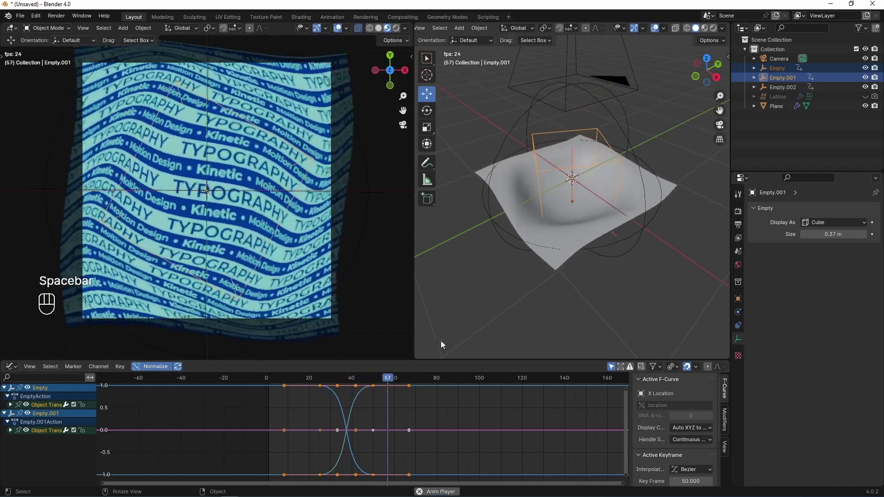
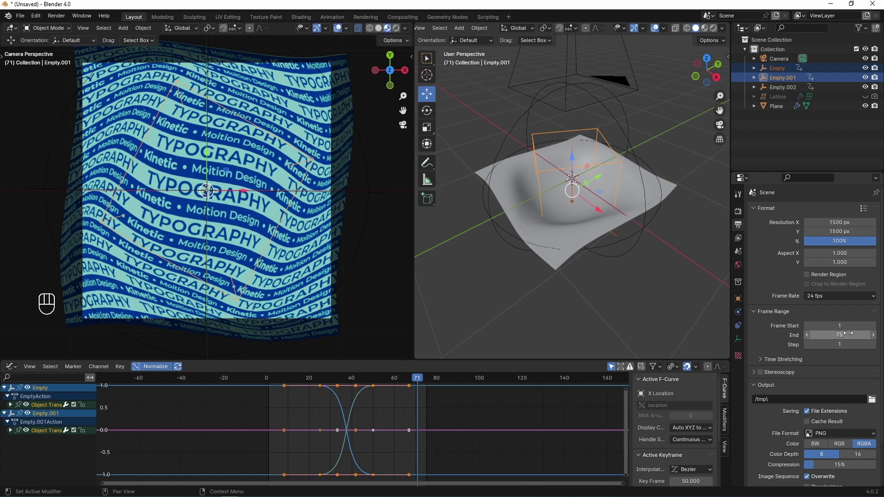
Set the scene end frame to 75 and play the loop, then scrub back to an early frame
key(ctrl+z)
key(space)
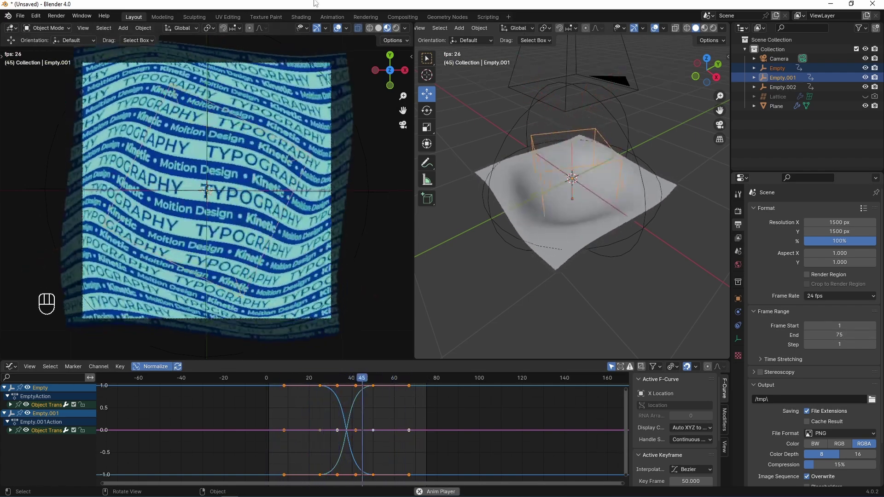
click(345, 32)
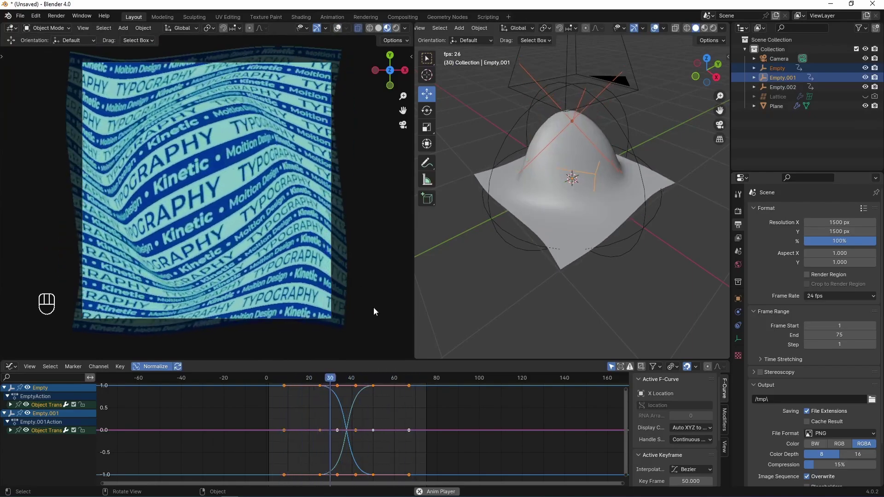
key(space)
drag(389, 381, 309, 399)
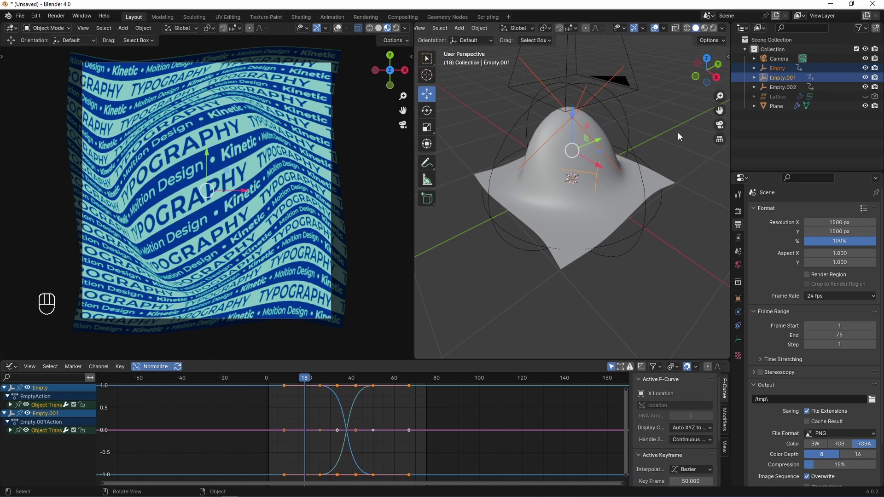